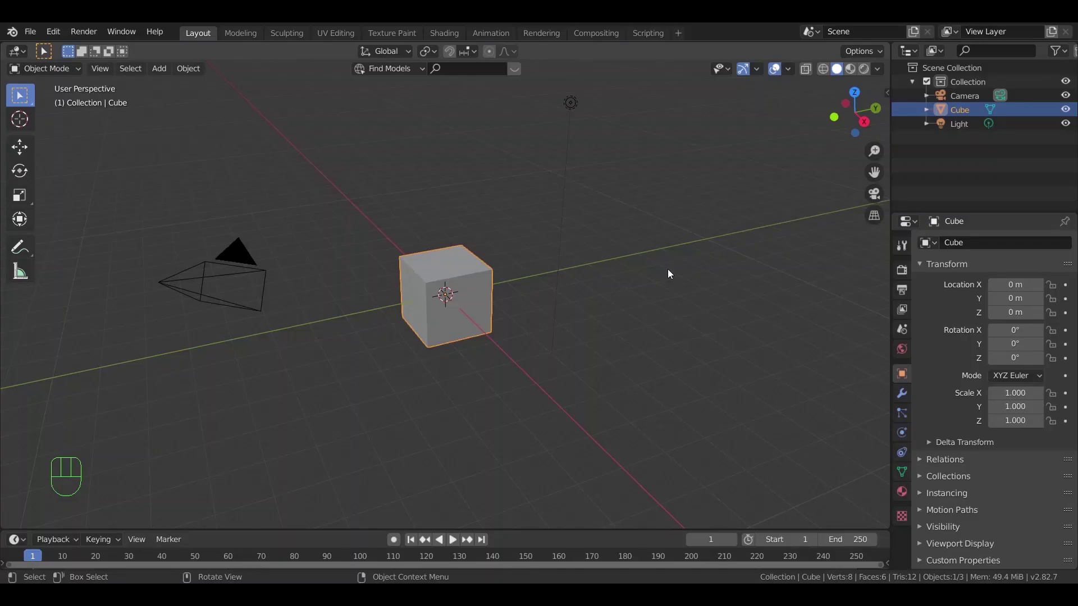
Delete the default camera, cube and light from the starting scene
{"action": "left_click", "coordinate": [651, 237]}
{"action": "key", "text": "a"}
{"action": "key", "text": "x"}
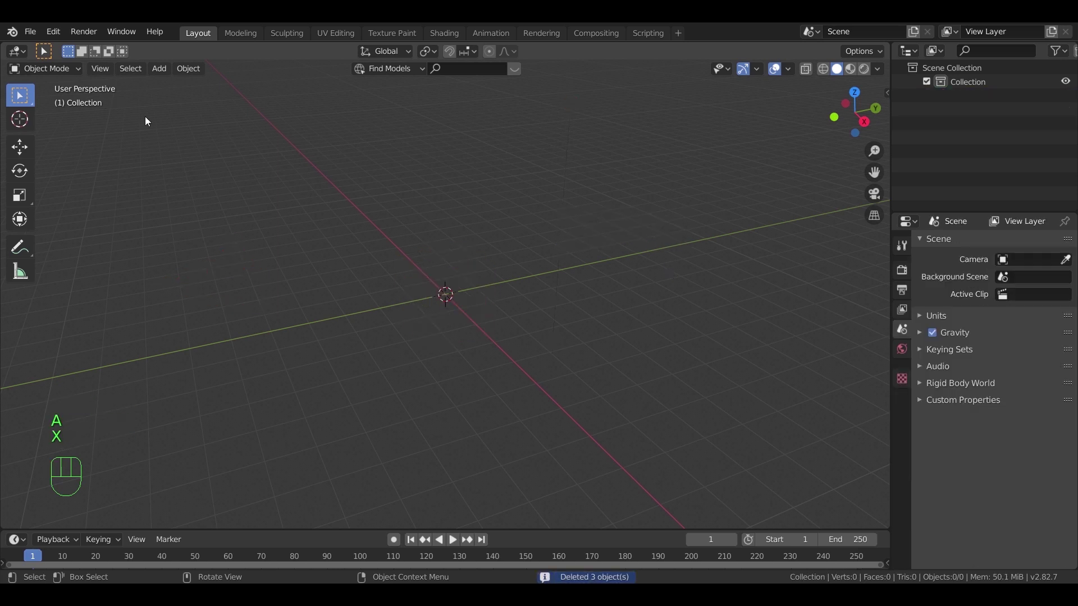
Add a UV sphere at the origin and an icosphere, moving the icosphere along X beside it
{"action": "left_click_drag", "start_coordinate": [166, 68], "coordinate": [331, 133]}
{"action": "left_click_drag", "start_coordinate": [168, 71], "coordinate": [326, 144]}
{"action": "left_click_drag", "start_coordinate": [412, 291], "coordinate": [502, 329]}
{"action": "scroll", "scroll_direction": "up", "scroll_amount": 3}
{"action": "key", "text": "g"}
{"action": "key", "text": "x"}
{"action": "left_click", "coordinate": [671, 339]}
{"action": "key", "text": "KP_1"}
{"action": "scroll", "scroll_direction": "up", "scroll_amount": 3}
View both spheres face-on in front orthographic with the Wireframe overlay enabled
{"action": "left_click_drag", "start_coordinate": [659, 349], "coordinate": [523, 340]}
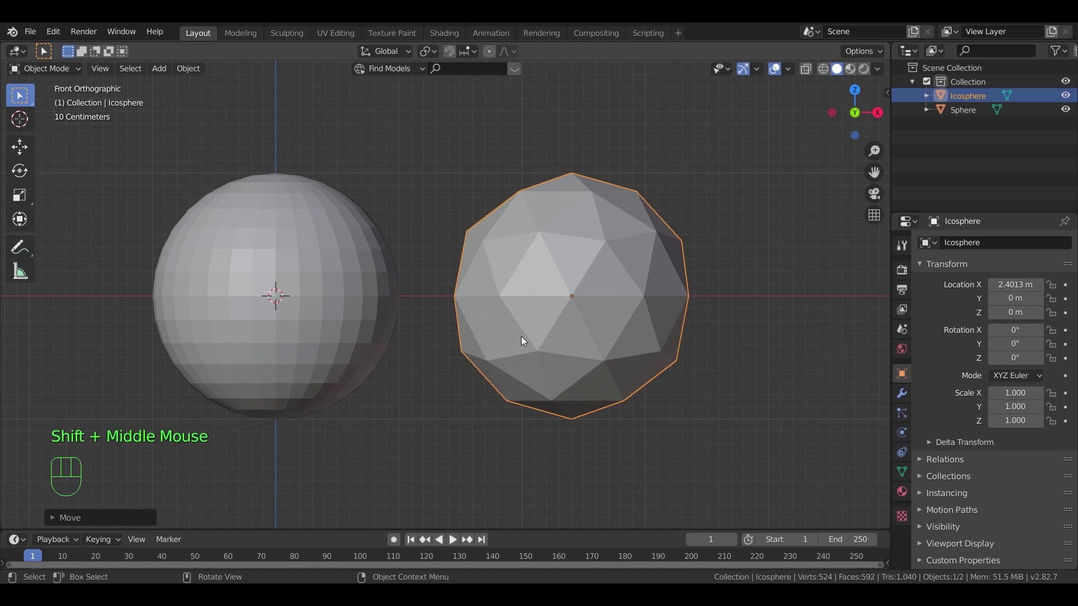
{"action": "left_click_drag", "start_coordinate": [790, 72], "coordinate": [650, 159]}
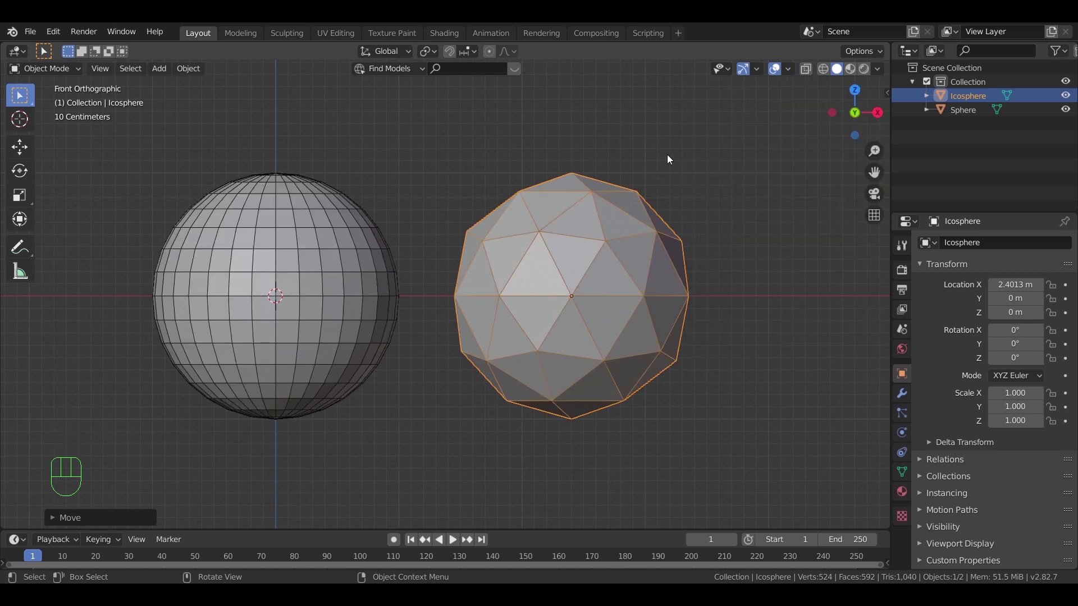
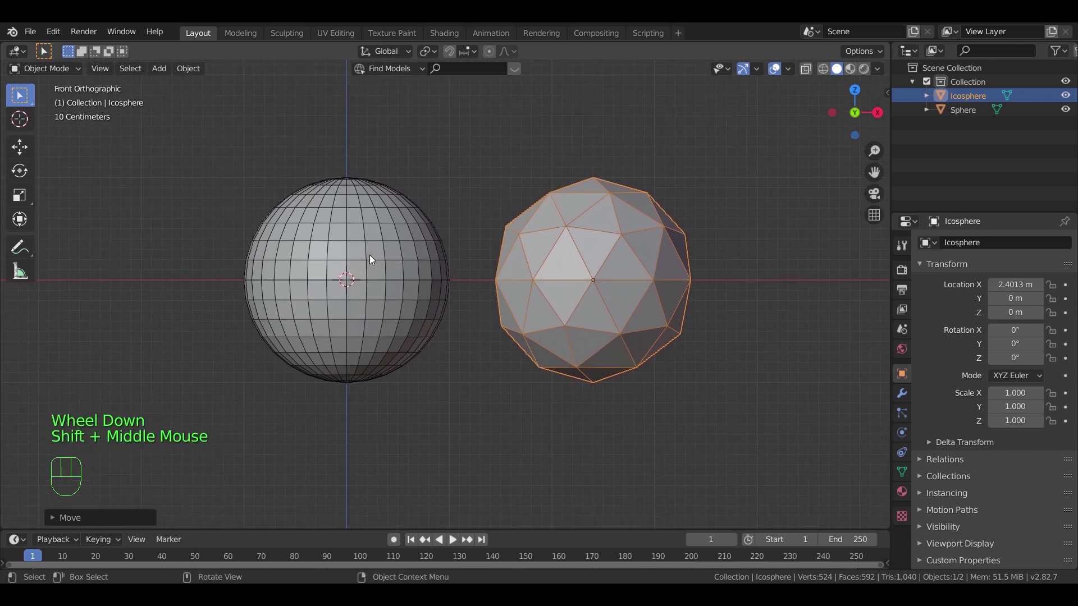
Delete both spheres and add a fresh UV sphere alone at the origin, selected
{"action": "scroll", "scroll_direction": "down", "scroll_amount": 3}
{"action": "key", "text": "a"}
{"action": "key", "text": "x"}
{"action": "key", "text": "shift+a"}
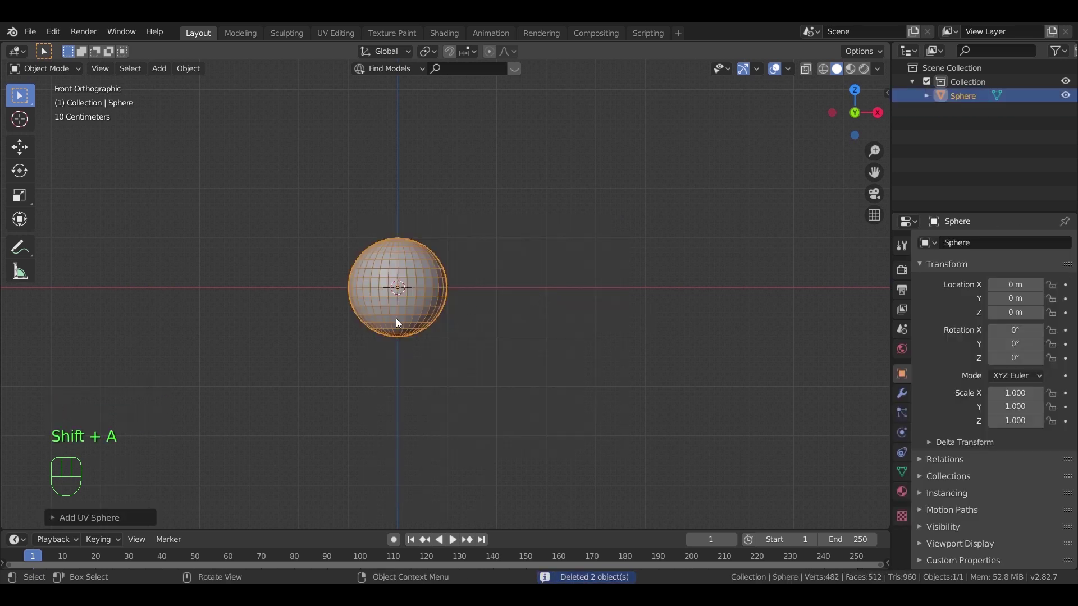
{"action": "left_click", "coordinate": [56, 517]}
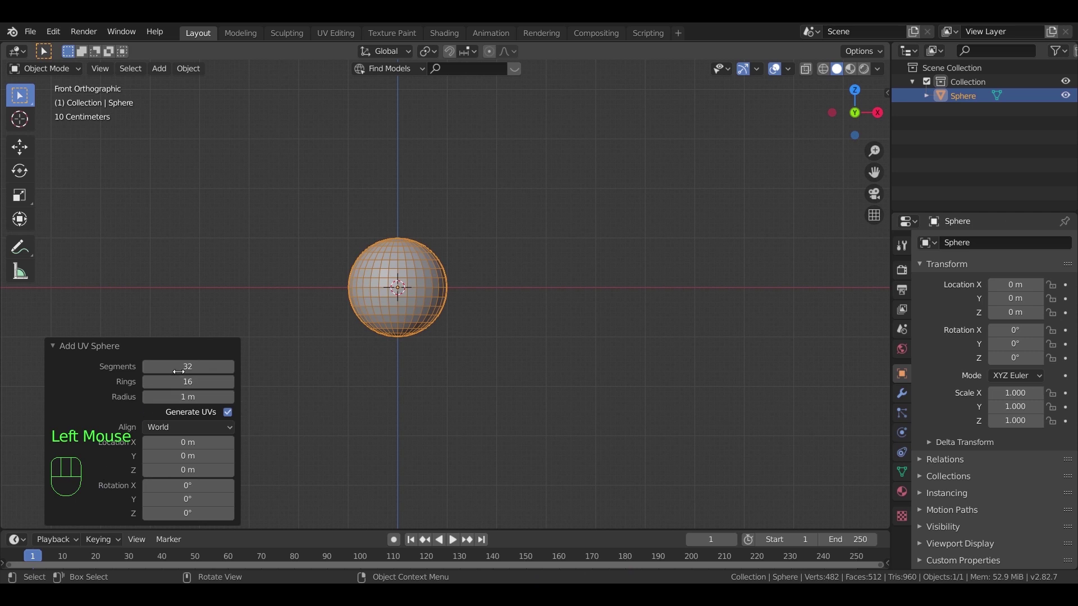
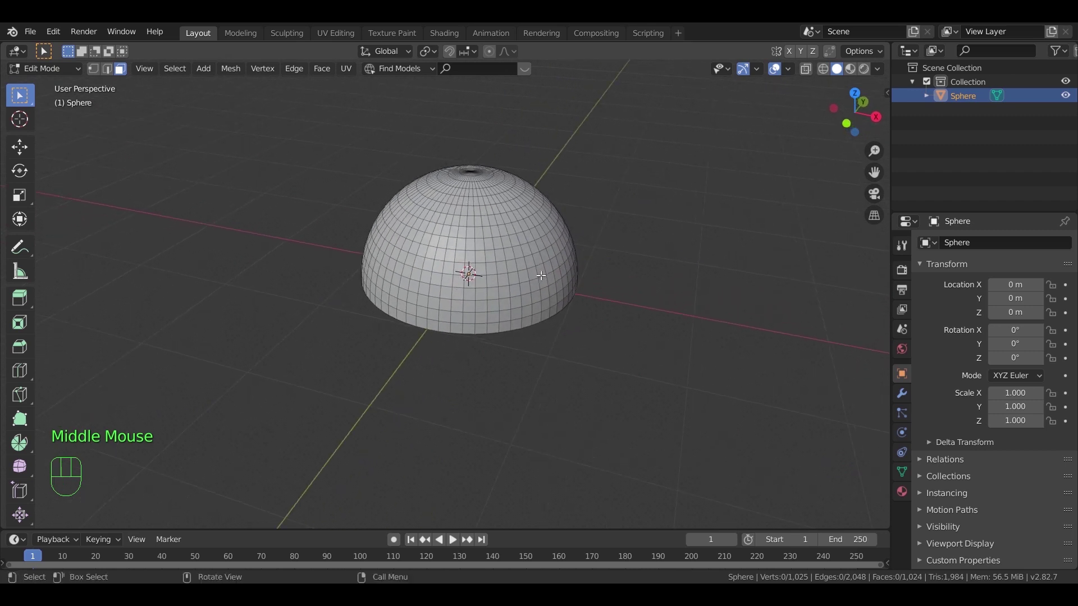
Leave Edit Mode and duplicate the dome twice, keeping both copies in place
{"action": "key", "text": "Tab"}
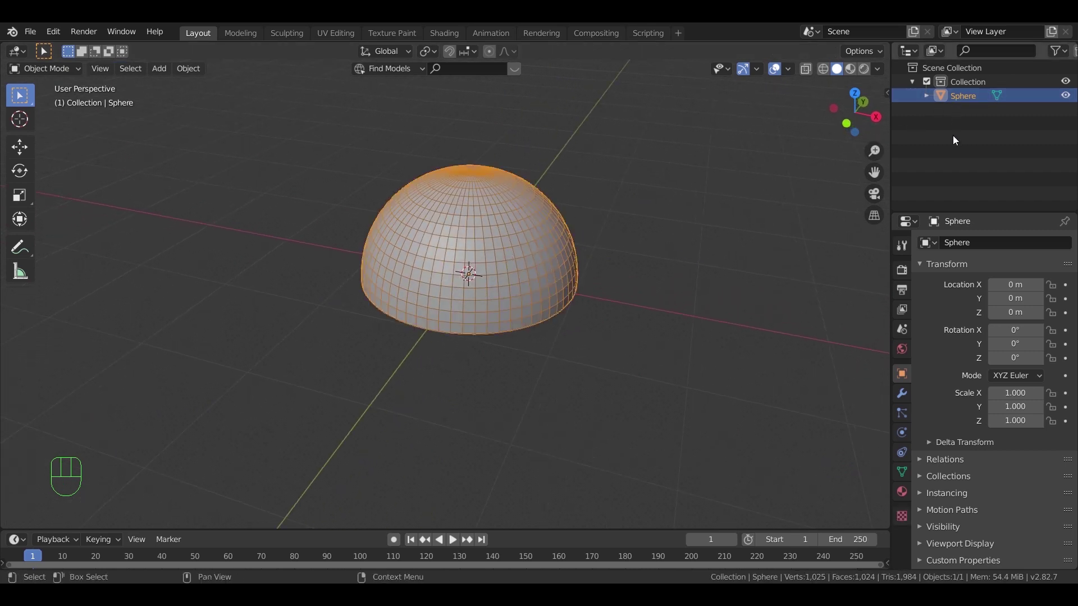
{"action": "left_click", "coordinate": [524, 275]}
{"action": "key", "text": "shift+d"}
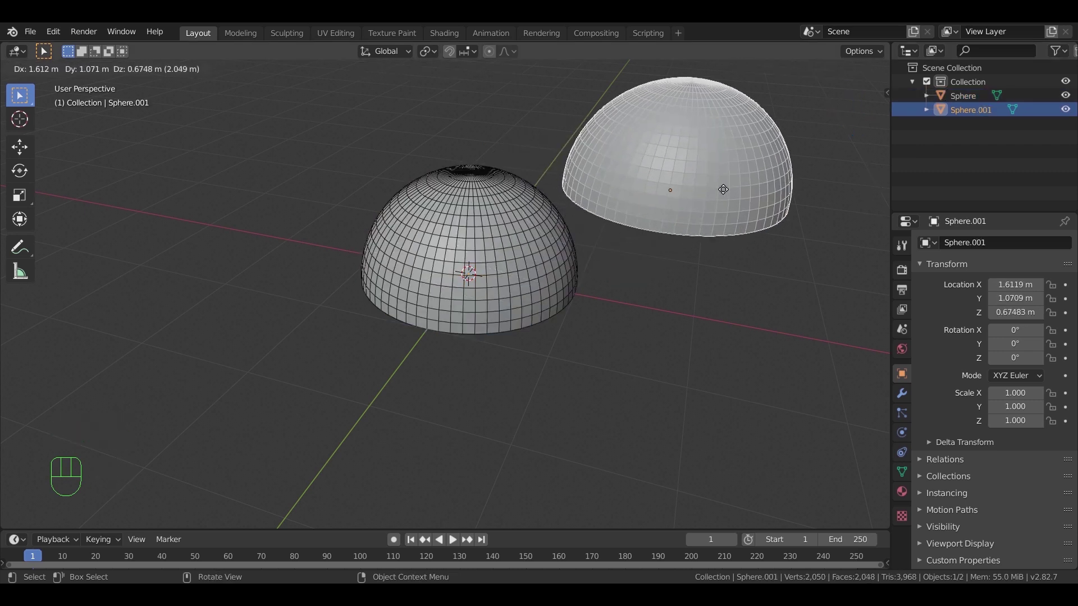
{"action": "right_click", "coordinate": [725, 192]}
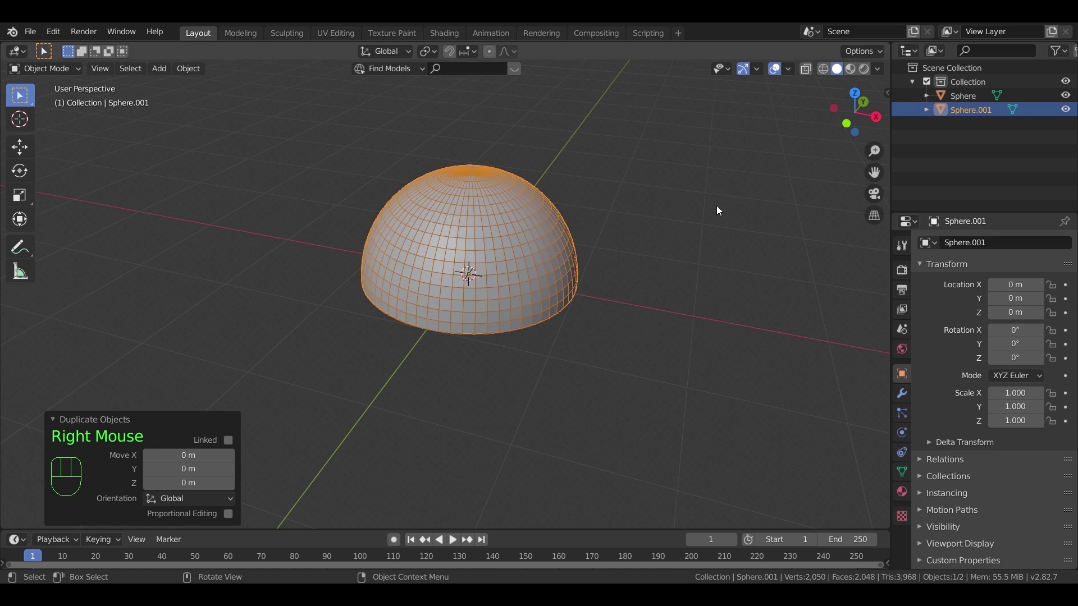
{"action": "key", "text": "shift+d"}
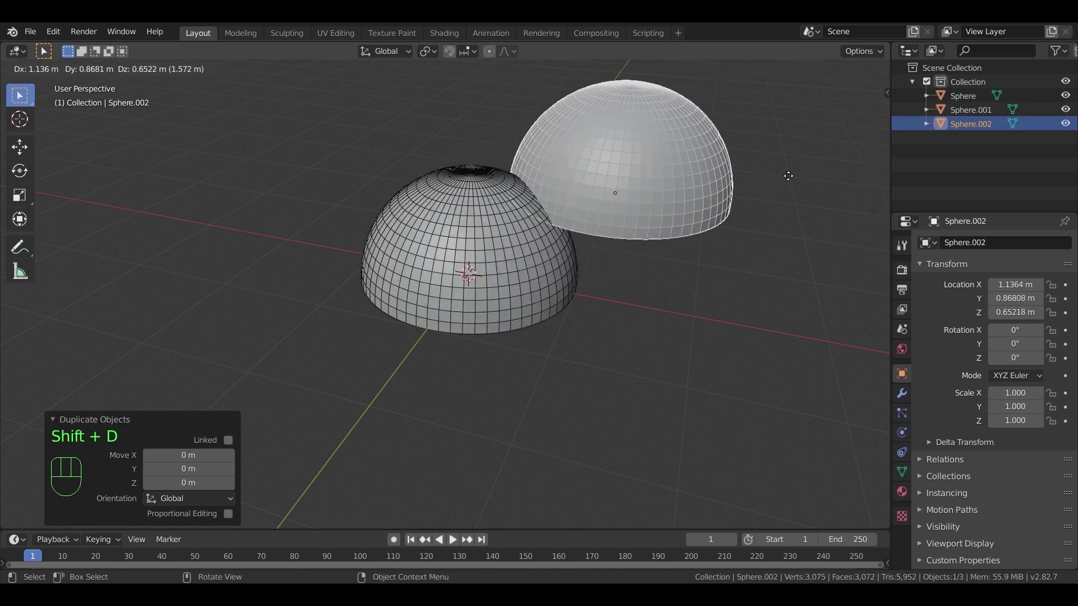
{"action": "right_click", "coordinate": [793, 179]}
Rename the two dome copies glass and metal in the Outliner
{"action": "left_click", "coordinate": [961, 112]}
{"action": "left_click_drag", "start_coordinate": [961, 113], "coordinate": [971, 126]}
{"action": "key", "text": "s"}
{"action": "left_click", "coordinate": [973, 127]}
{"action": "left_click_drag", "start_coordinate": [973, 128], "coordinate": [977, 126]}
Hide the glass and metal copies so only the original Sphere dome shows
{"action": "left_click", "coordinate": [1068, 112]}
{"action": "left_click", "coordinate": [1068, 98]}
{"action": "left_click", "coordinate": [586, 313]}
{"action": "left_click", "coordinate": [506, 246]}
{"action": "left_click_drag", "start_coordinate": [590, 353], "coordinate": [582, 340]}
{"action": "scroll", "scroll_direction": "up", "scroll_amount": 3}
{"action": "left_click_drag", "start_coordinate": [596, 348], "coordinate": [613, 365]}
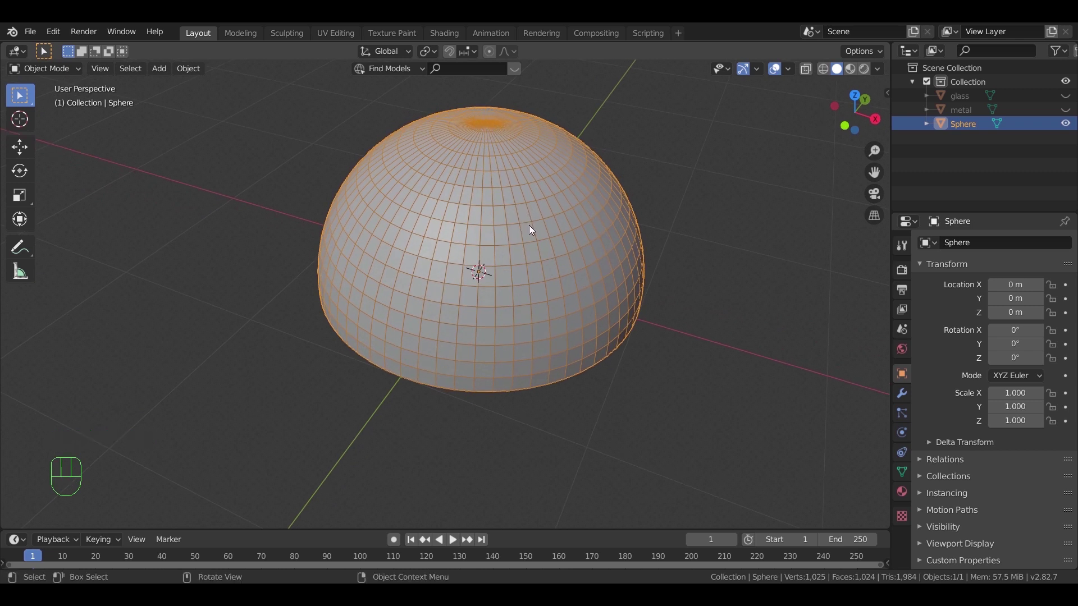
Add a Simple Deform modifier set to Twist around the Z axis at 45°
{"action": "left_click", "coordinate": [898, 393]}
{"action": "left_click_drag", "start_coordinate": [969, 244], "coordinate": [956, 416]}
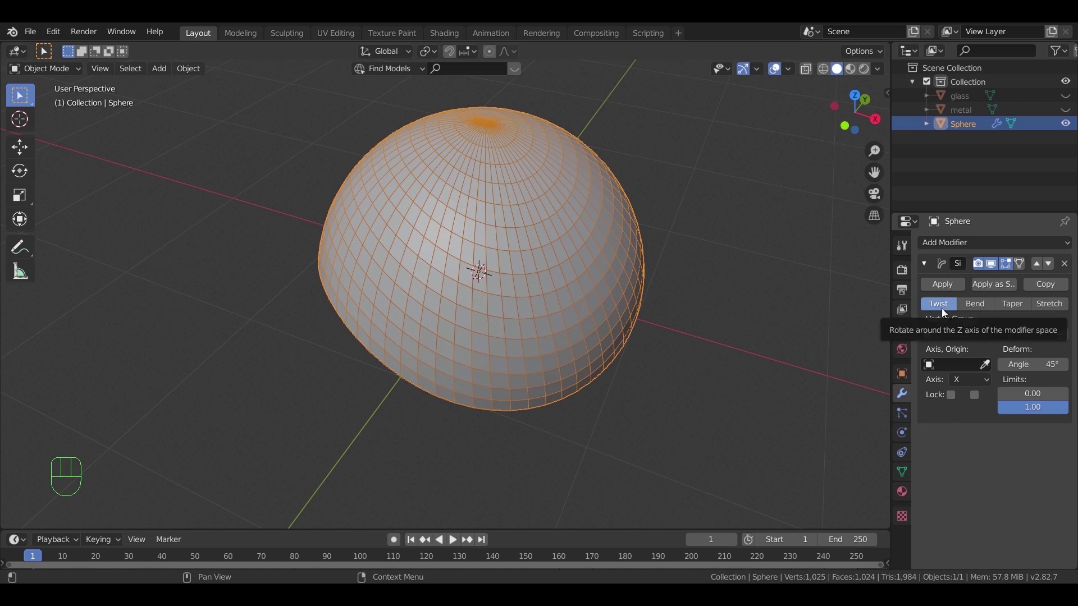
{"action": "left_click_drag", "start_coordinate": [989, 378], "coordinate": [976, 429]}
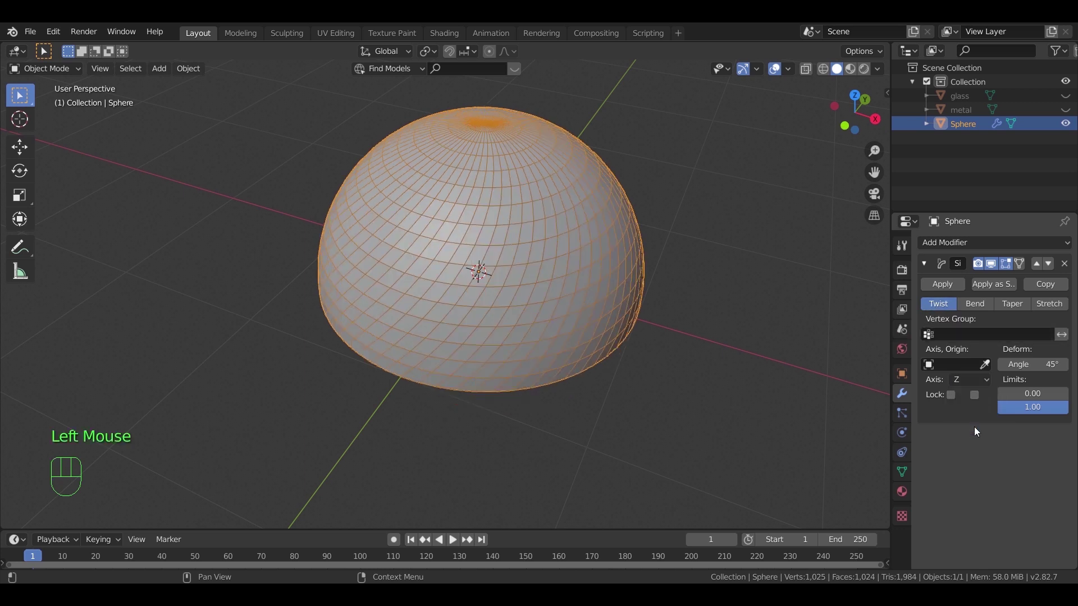
{"action": "left_click_drag", "start_coordinate": [536, 392], "coordinate": [592, 375]}
Experiment with the twist angle, then restore it to 45 degrees
{"action": "middle_click", "coordinate": [574, 324]}
{"action": "scroll", "scroll_direction": "up", "scroll_amount": 3}
{"action": "left_click_drag", "start_coordinate": [528, 310], "coordinate": [525, 303]}
{"action": "left_click_drag", "start_coordinate": [542, 304], "coordinate": [563, 325]}
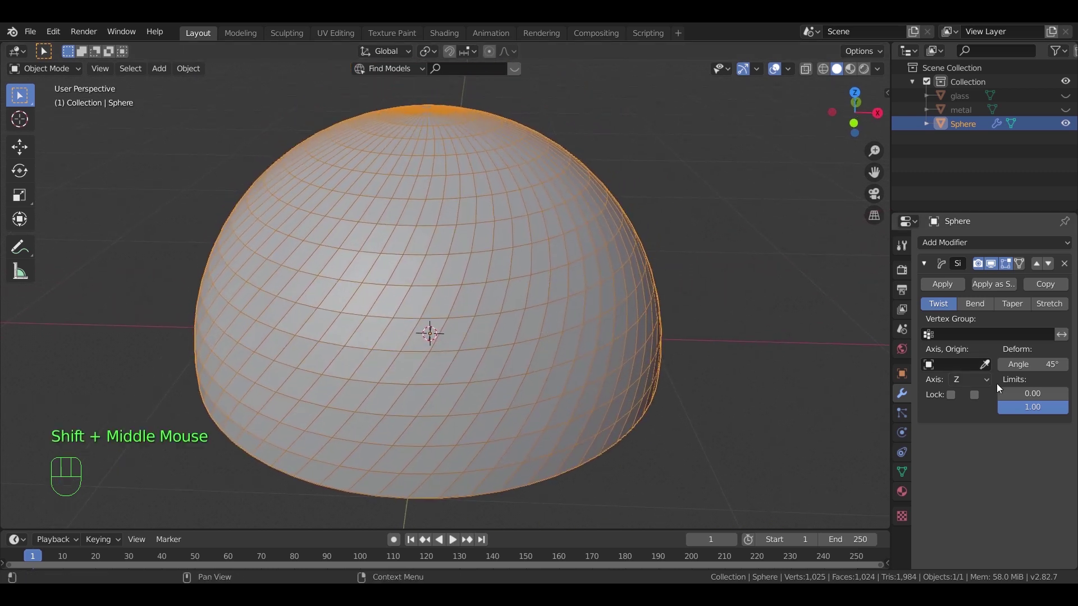
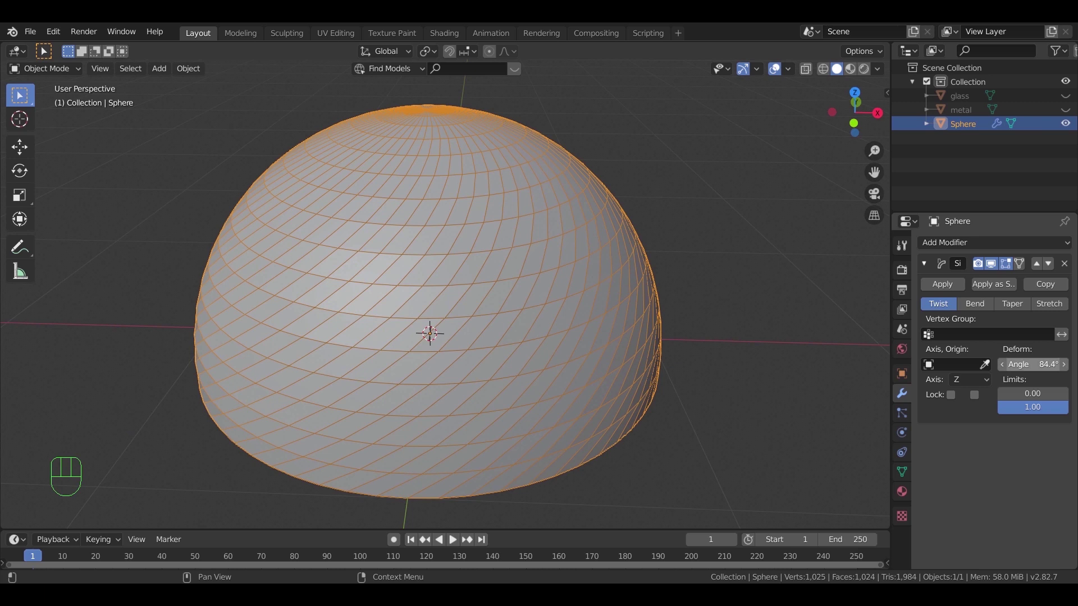
{"action": "key", "text": "ctrl+z"}
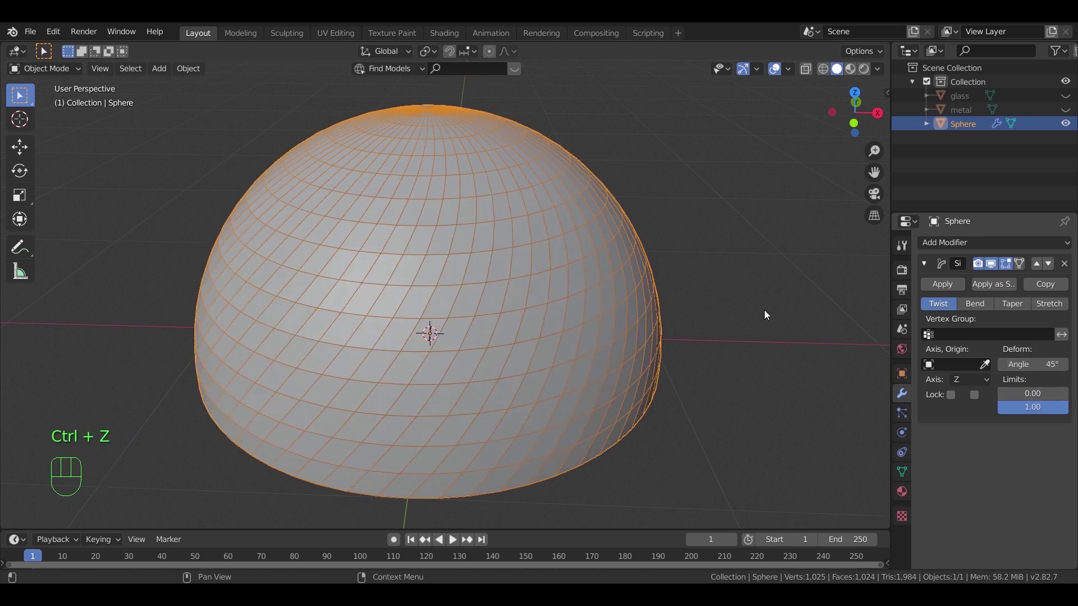
{"action": "scroll", "scroll_direction": "down", "scroll_amount": 3}
{"action": "middle_click", "coordinate": [613, 280]}
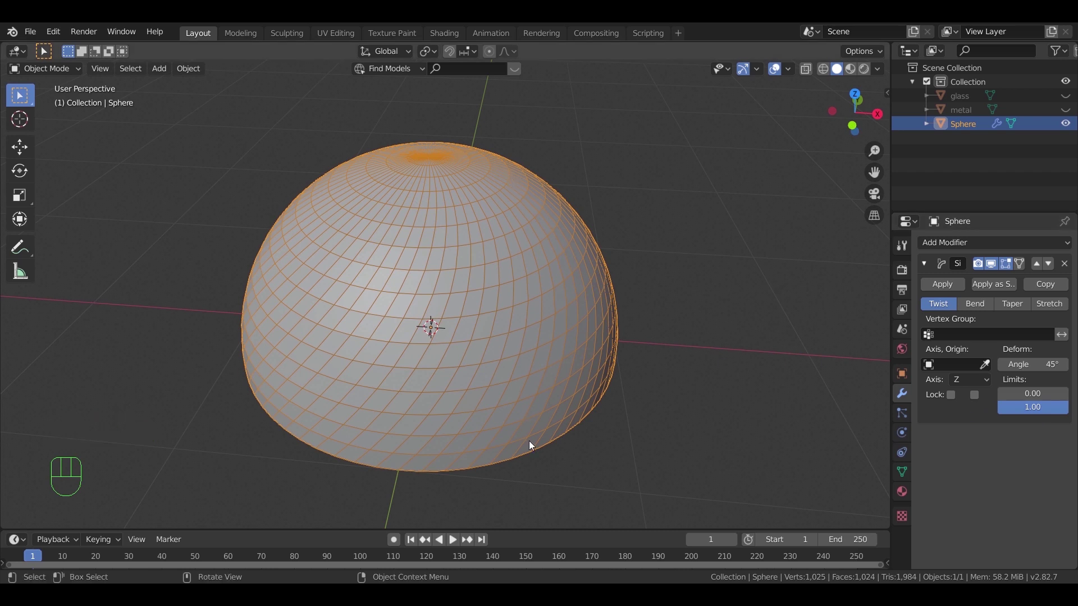
Try restricting the twist limits, undo the changes, and apply the modifier permanently
{"action": "left_click_drag", "start_coordinate": [1016, 398], "coordinate": [684, 397]}
{"action": "middle_click", "coordinate": [609, 387]}
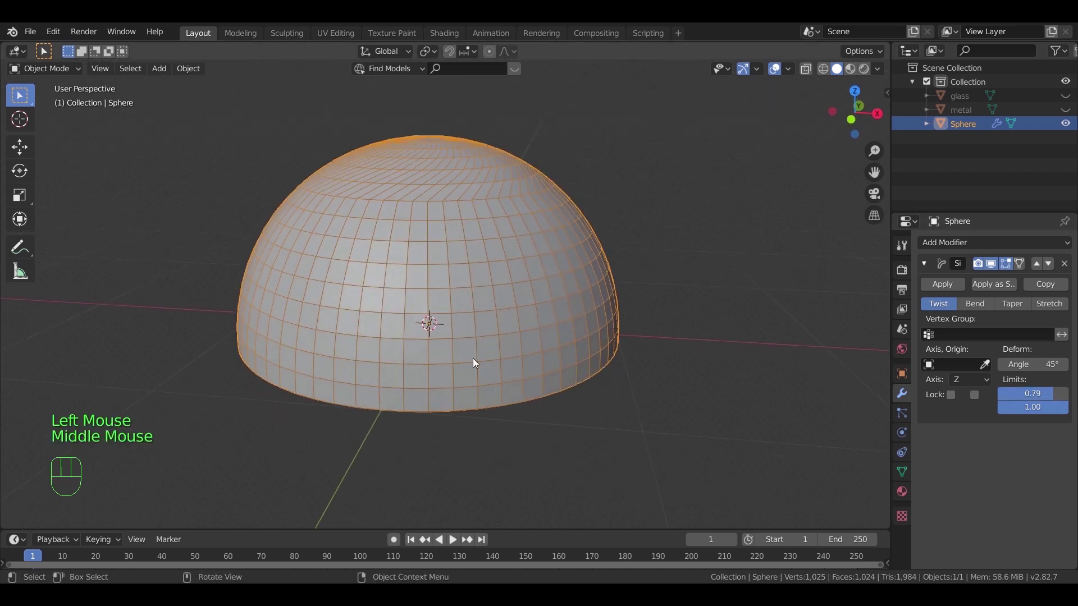
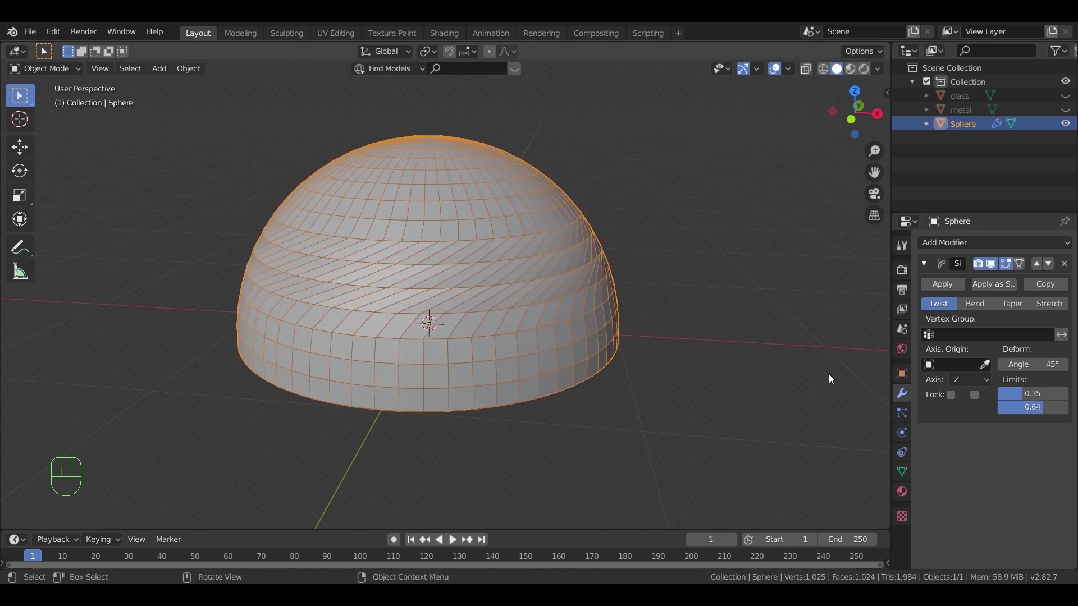
{"action": "key", "text": "ctrl+z"}
{"action": "key", "text": "ctrl+z"}
{"action": "key", "text": "ctrl+z"}
{"action": "left_click_drag", "start_coordinate": [665, 349], "coordinate": [682, 352]}
{"action": "left_click", "coordinate": [947, 290]}
{"action": "left_click_drag", "start_coordinate": [680, 314], "coordinate": [661, 314]}
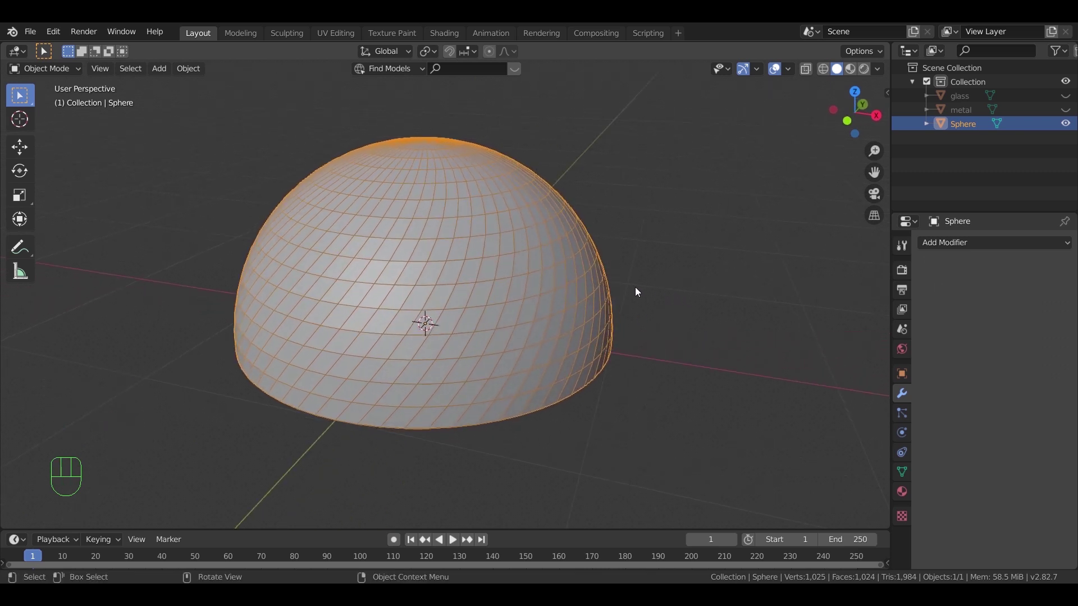
Show the metal copy, hide Sphere, and scale metal down to about 0.96
{"action": "left_click", "coordinate": [1069, 128]}
{"action": "left_click", "coordinate": [1068, 113]}
{"action": "left_click_drag", "start_coordinate": [600, 270], "coordinate": [631, 286]}
{"action": "left_click", "coordinate": [542, 315]}
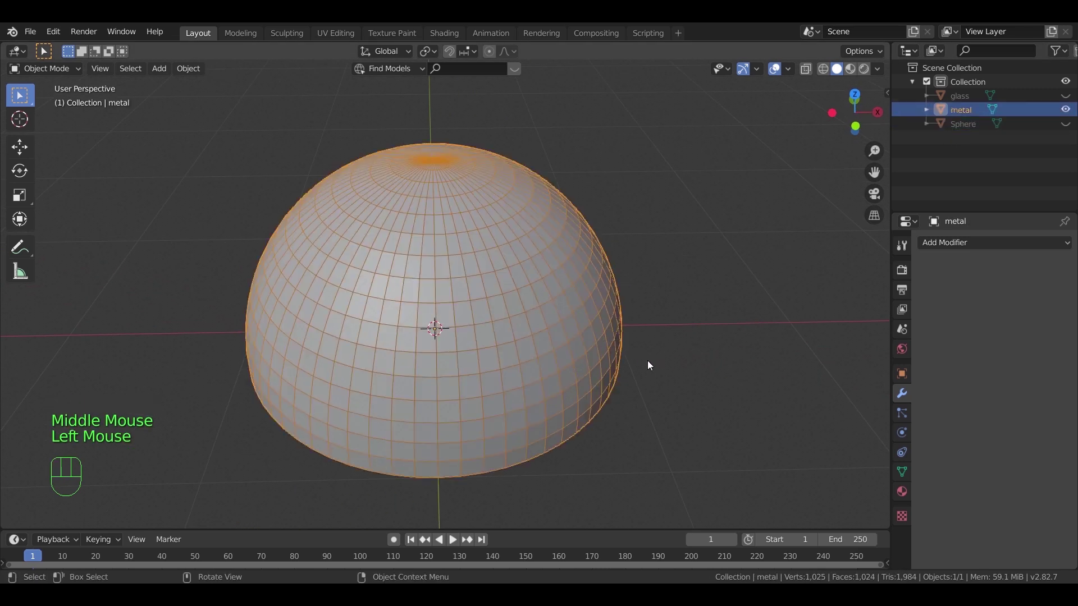
{"action": "key", "text": "s"}
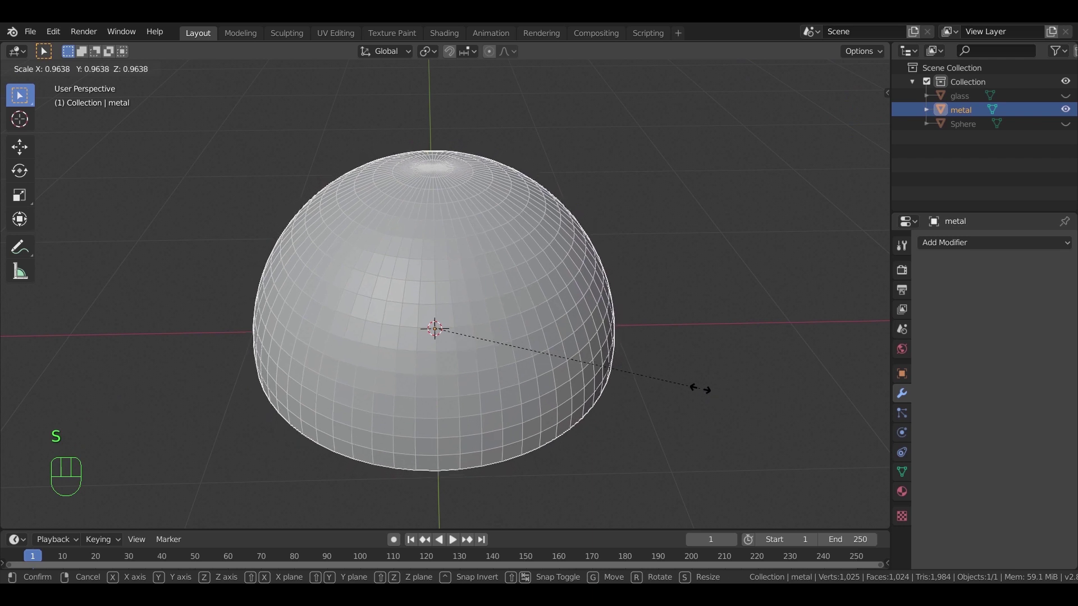
{"action": "left_click", "coordinate": [704, 392]}
Add a Wireframe modifier with 0.01 m thickness to metal and apply it
{"action": "left_click_drag", "start_coordinate": [965, 248], "coordinate": [829, 504]}
{"action": "left_click_drag", "start_coordinate": [603, 405], "coordinate": [658, 384]}
{"action": "scroll", "scroll_direction": "up", "scroll_amount": 3}
{"action": "scroll", "scroll_direction": "up", "scroll_amount": 3}
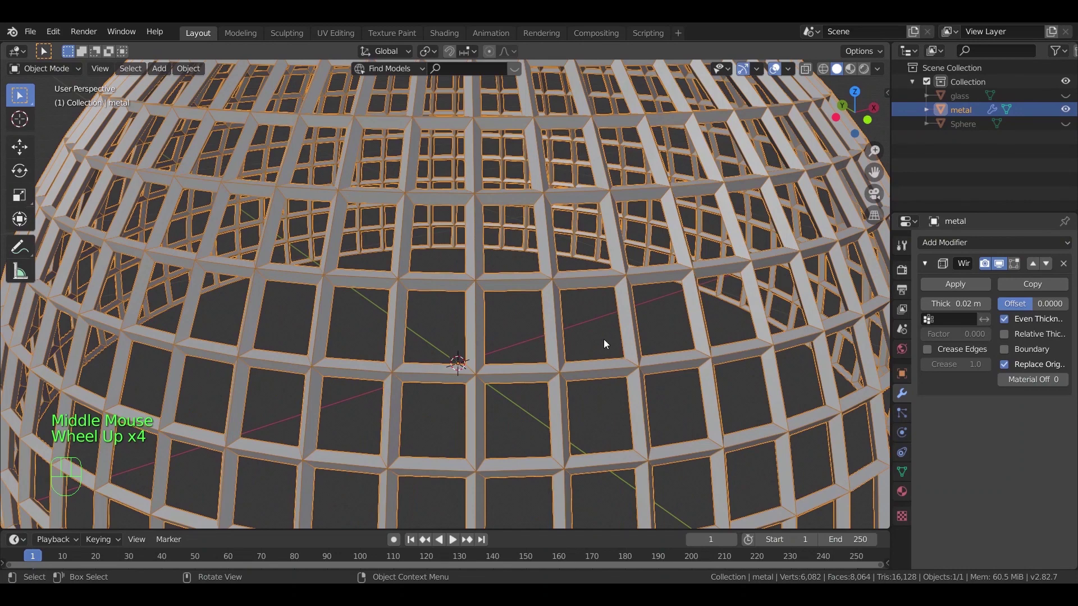
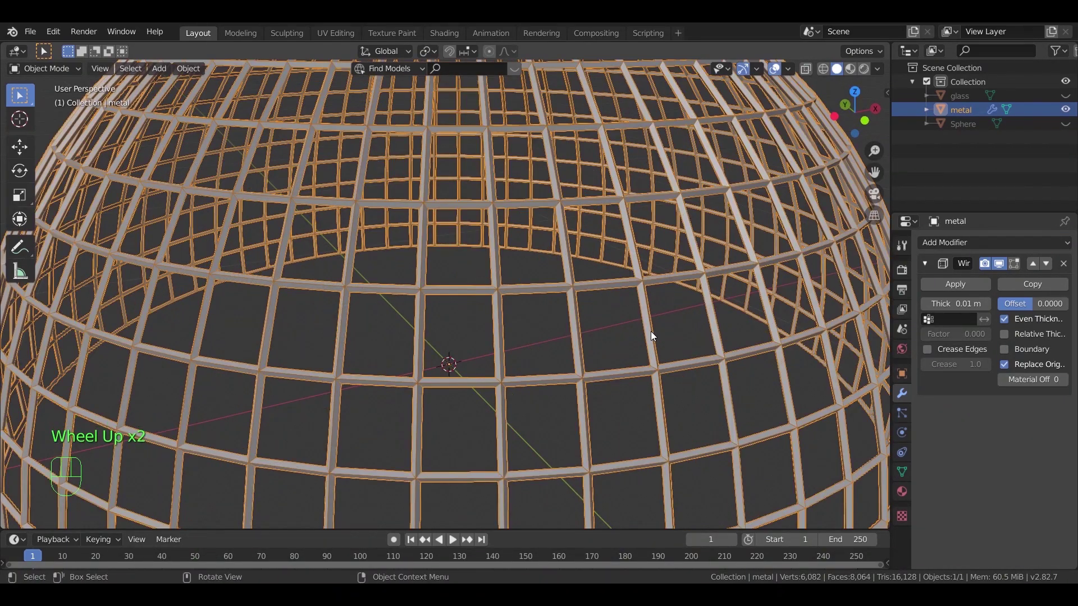
{"action": "scroll", "scroll_direction": "down", "scroll_amount": 3}
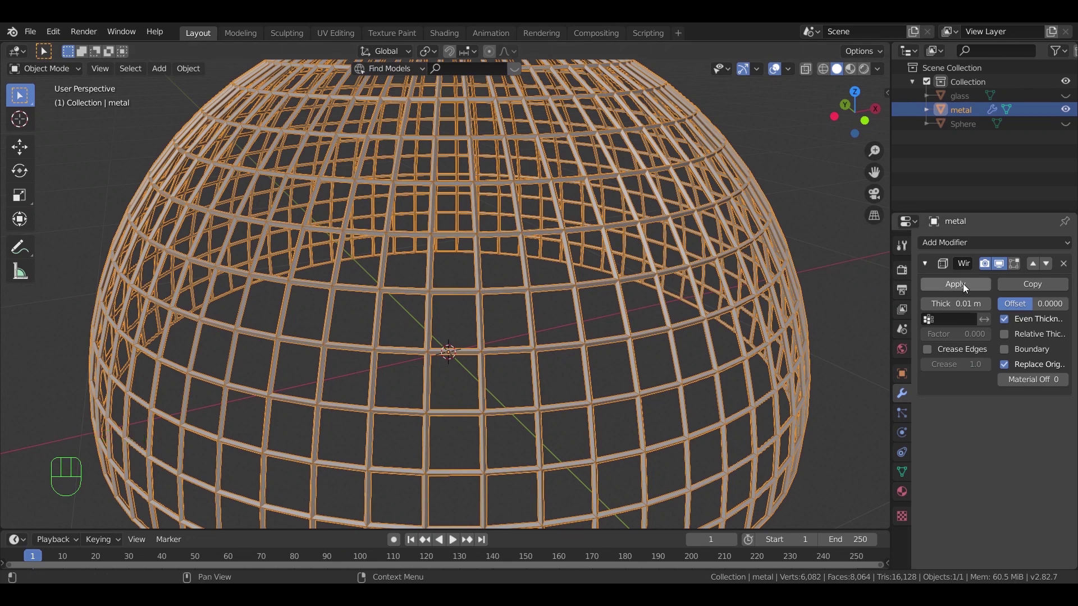
Add a Subdivision Surface modifier at viewport level 2 to the lattice and apply it
{"action": "left_click", "coordinate": [967, 287]}
{"action": "left_click_drag", "start_coordinate": [971, 247], "coordinate": [848, 473]}
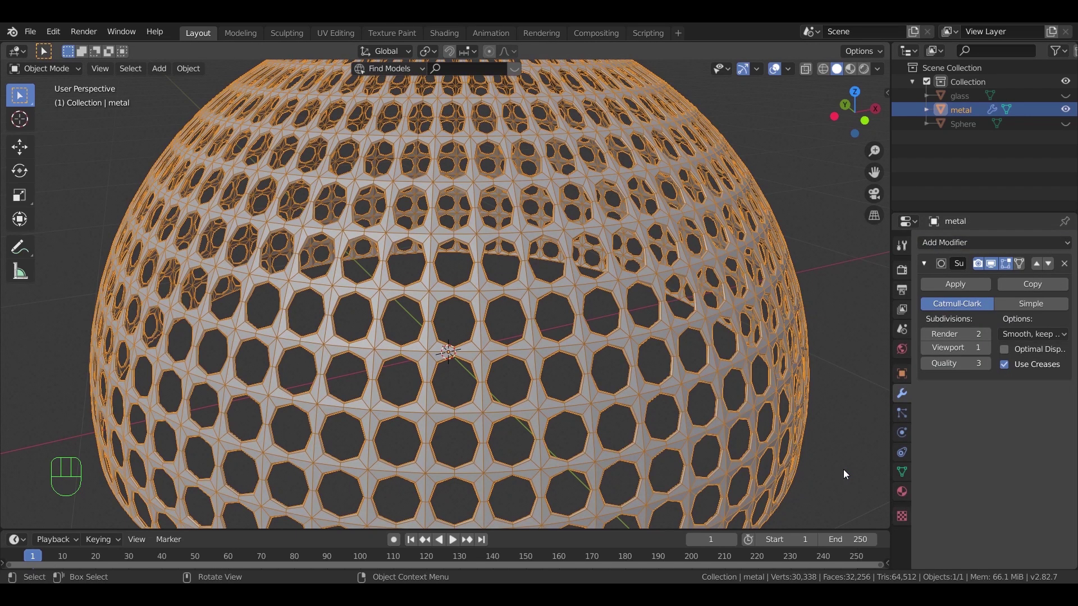
{"action": "left_click_drag", "start_coordinate": [658, 329], "coordinate": [560, 331]}
{"action": "scroll", "scroll_direction": "up", "scroll_amount": 3}
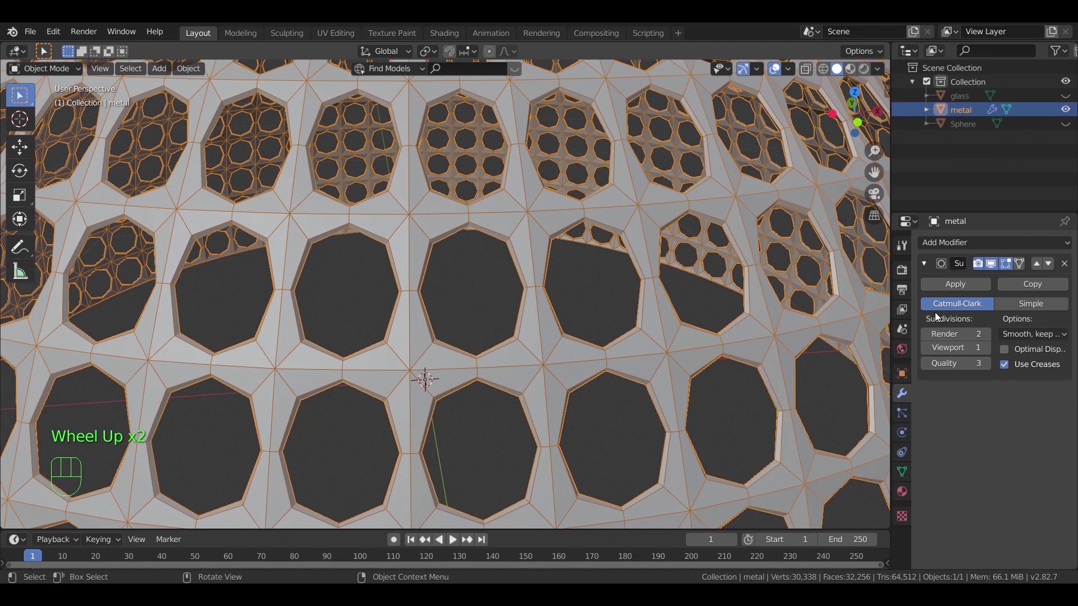
{"action": "left_click", "coordinate": [986, 349]}
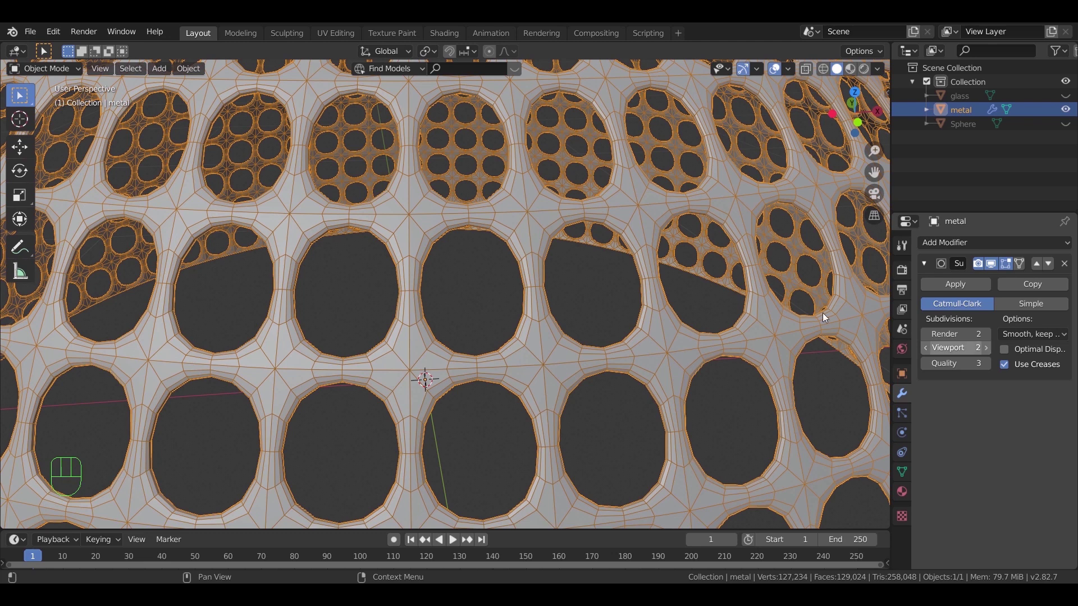
{"action": "left_click_drag", "start_coordinate": [973, 285], "coordinate": [567, 290]}
{"action": "scroll", "scroll_direction": "down", "scroll_amount": 3}
{"action": "left_click_drag", "start_coordinate": [565, 337], "coordinate": [635, 320]}
{"action": "left_click", "coordinate": [813, 234]}
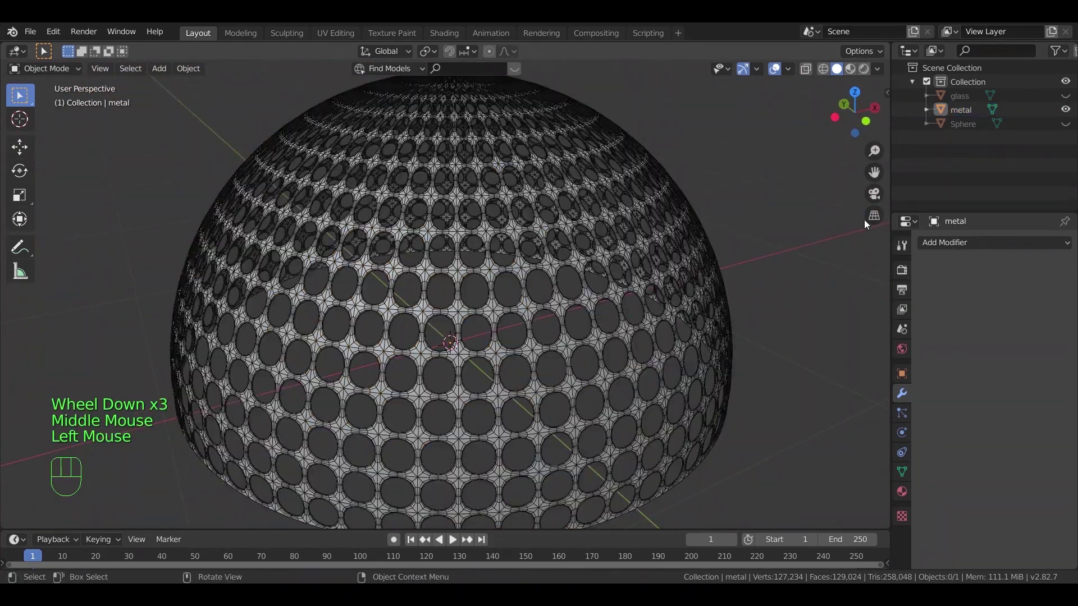
Toggle Outliner visibility so the glass dome shows beside the metal cage
{"action": "left_click", "coordinate": [1068, 127]}
{"action": "left_click", "coordinate": [1070, 101]}
{"action": "left_click_drag", "start_coordinate": [724, 304], "coordinate": [712, 298]}
{"action": "left_click", "coordinate": [1067, 124]}
{"action": "left_click", "coordinate": [1067, 124]}
{"action": "left_click", "coordinate": [1067, 124]}
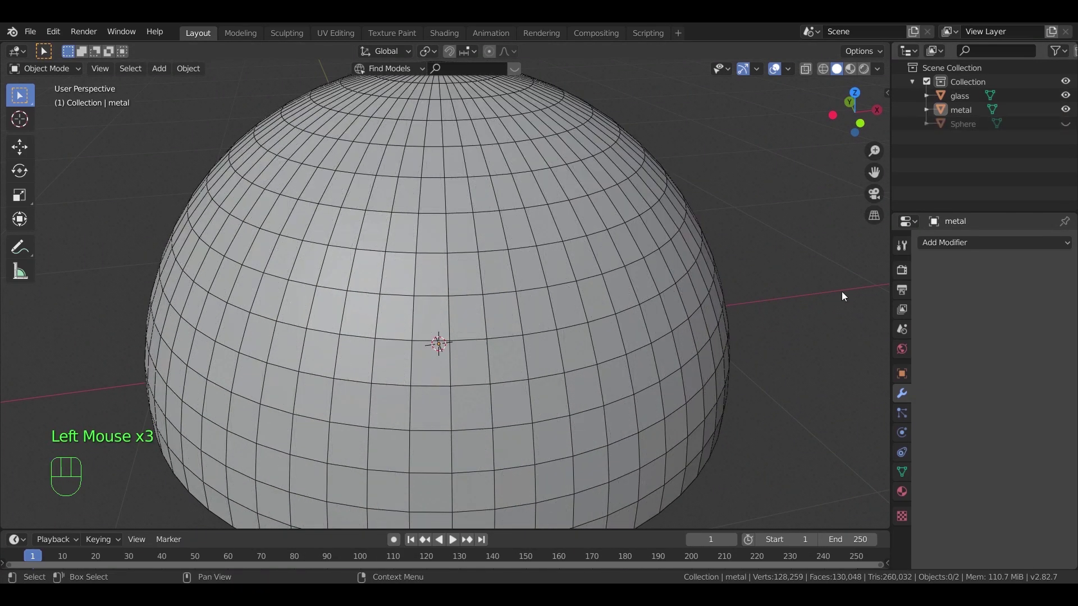
Select the glass dome and scale it down to about 0.973 inside the metal dome
{"action": "left_click", "coordinate": [593, 384]}
{"action": "scroll", "scroll_direction": "down", "scroll_amount": 3}
{"action": "left_click_drag", "start_coordinate": [615, 412], "coordinate": [671, 417]}
{"action": "left_click_drag", "start_coordinate": [656, 413], "coordinate": [643, 383]}
{"action": "scroll", "scroll_direction": "up", "scroll_amount": 3}
{"action": "key", "text": "s"}
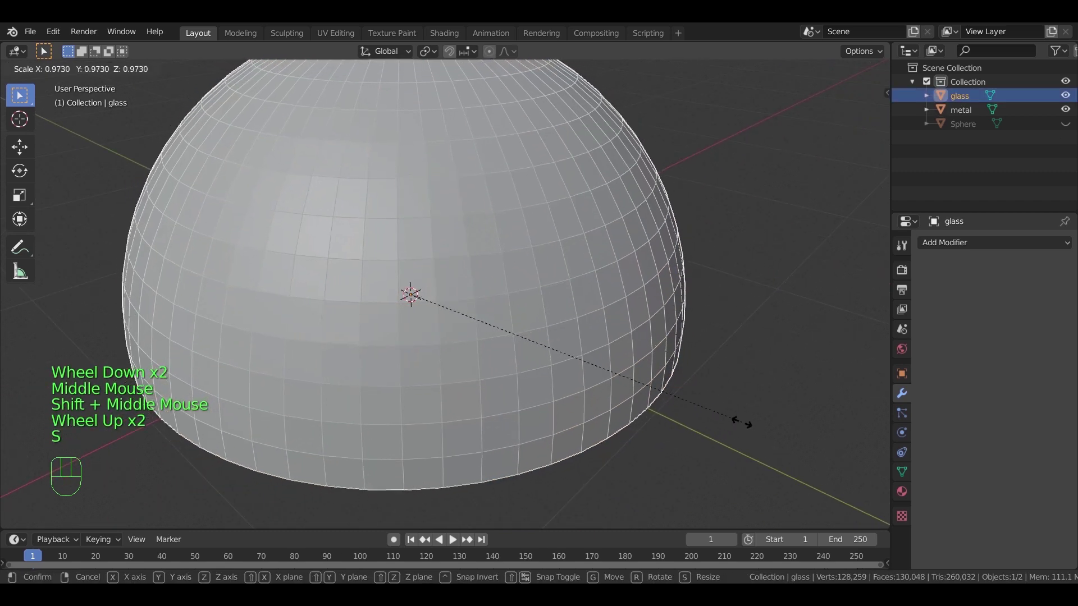
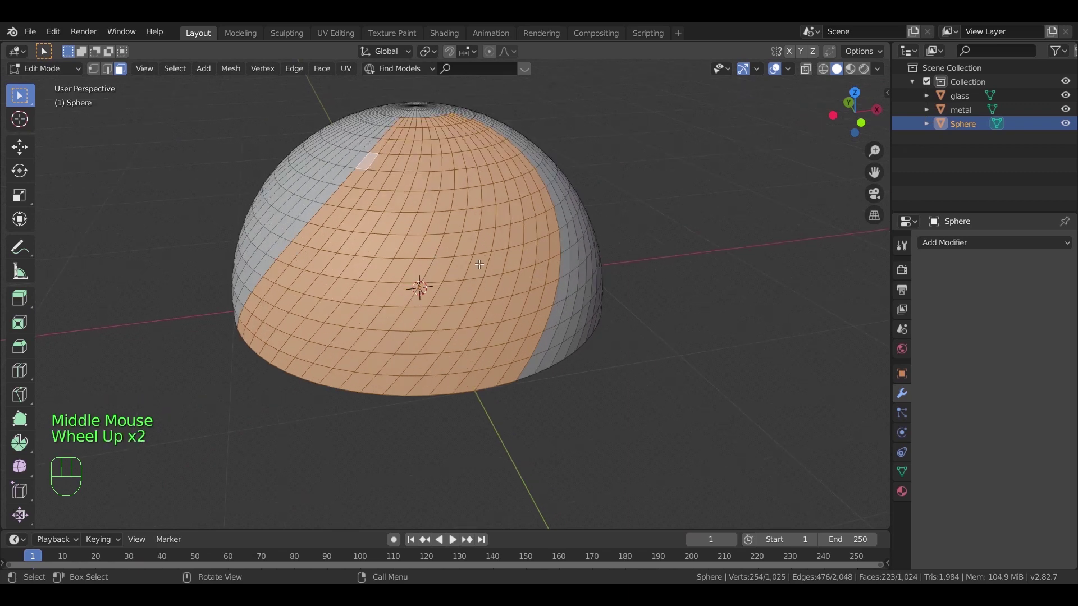
Delete the selected diagonal band of faces from the Sphere half-dome
{"action": "key", "text": "x"}
{"action": "left_click_drag", "start_coordinate": [454, 270], "coordinate": [505, 256]}
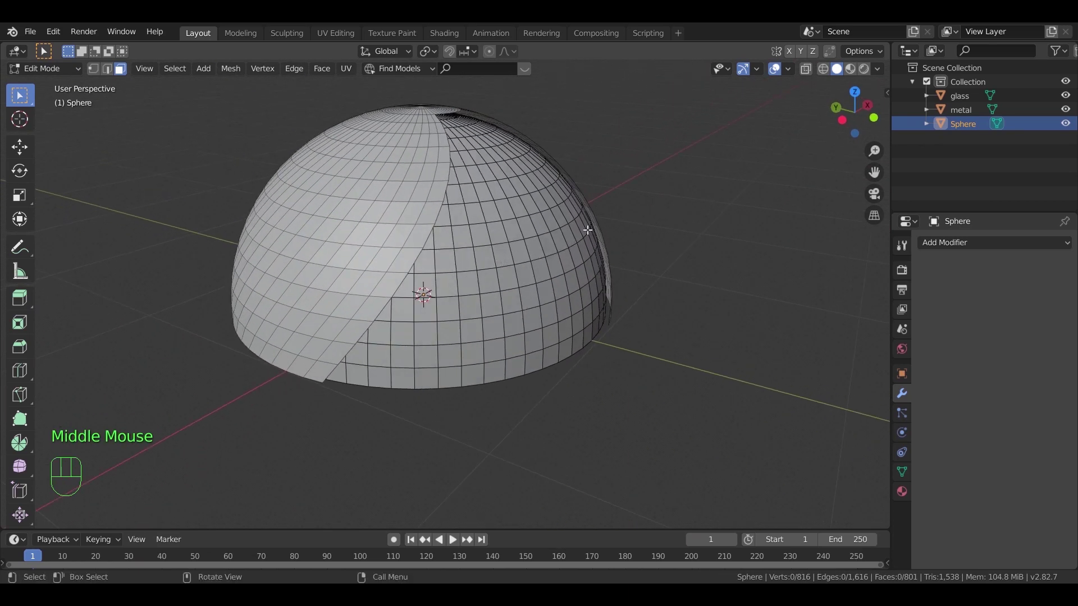
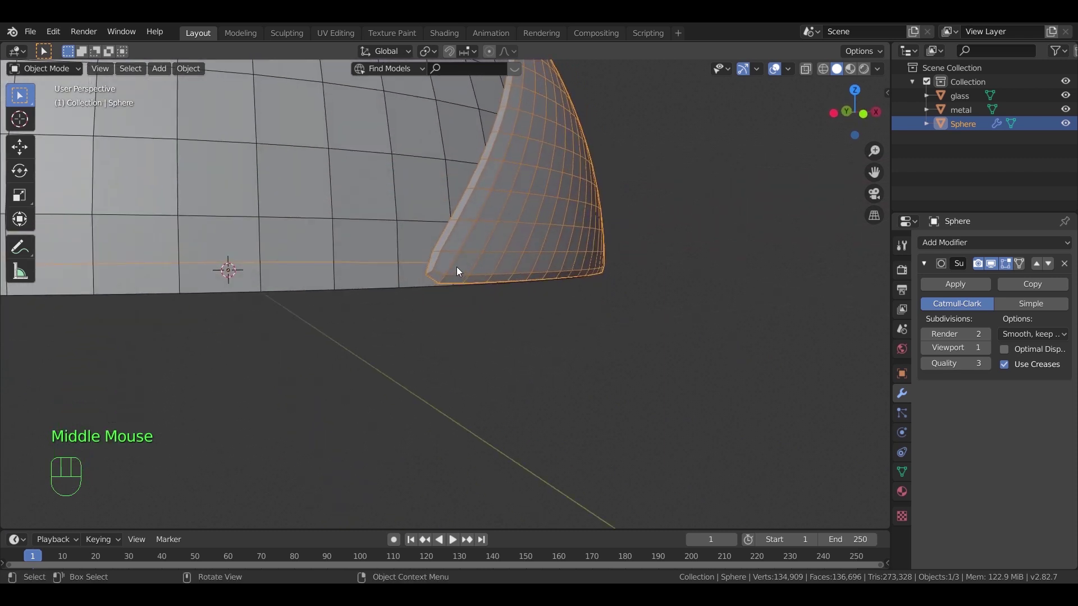
Add an edge loop near the Sphere's bottom edge to sharpen it under subdivision
{"action": "key", "text": "Tab"}
{"action": "key", "text": "ctrl+r"}
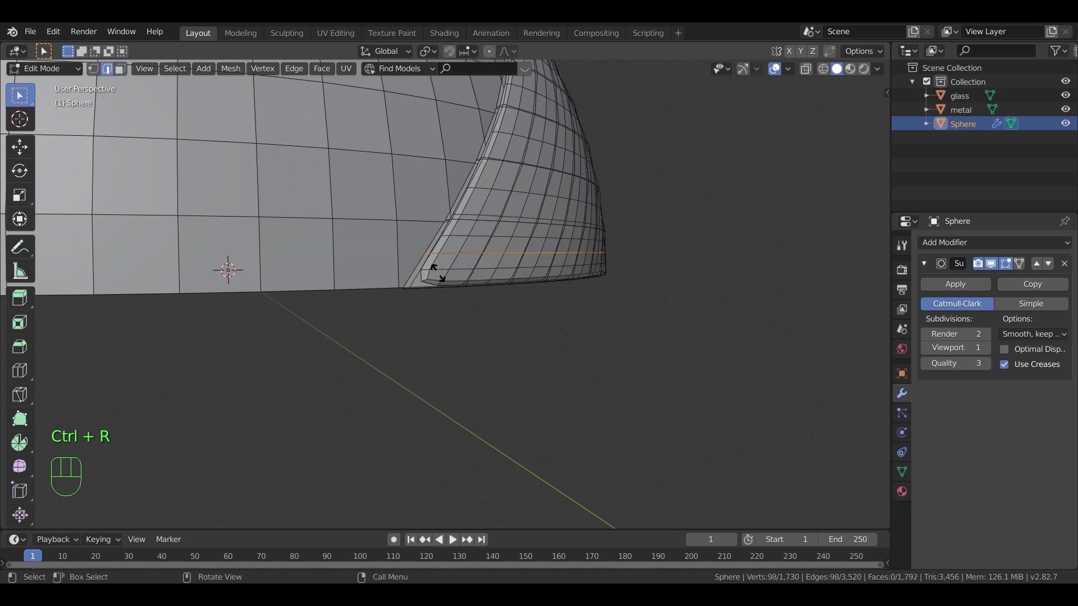
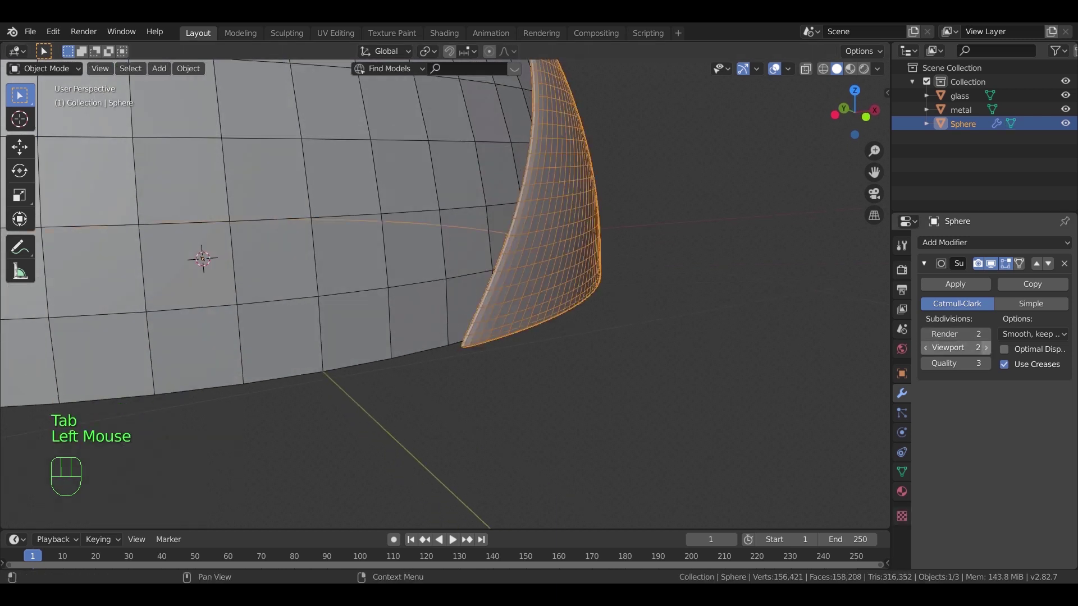
{"action": "left_click_drag", "start_coordinate": [975, 289], "coordinate": [637, 293]}
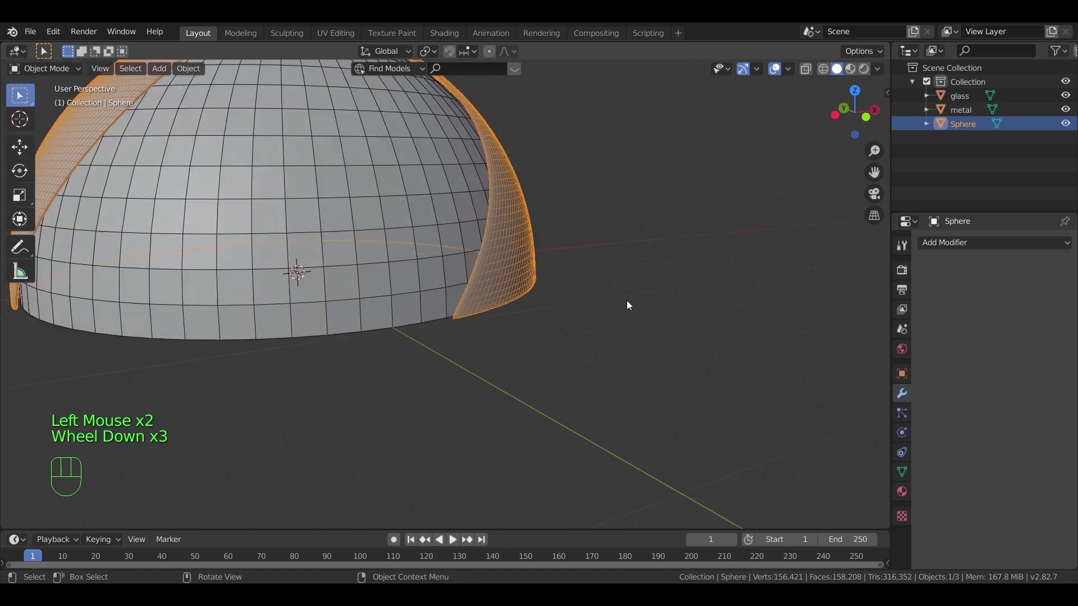
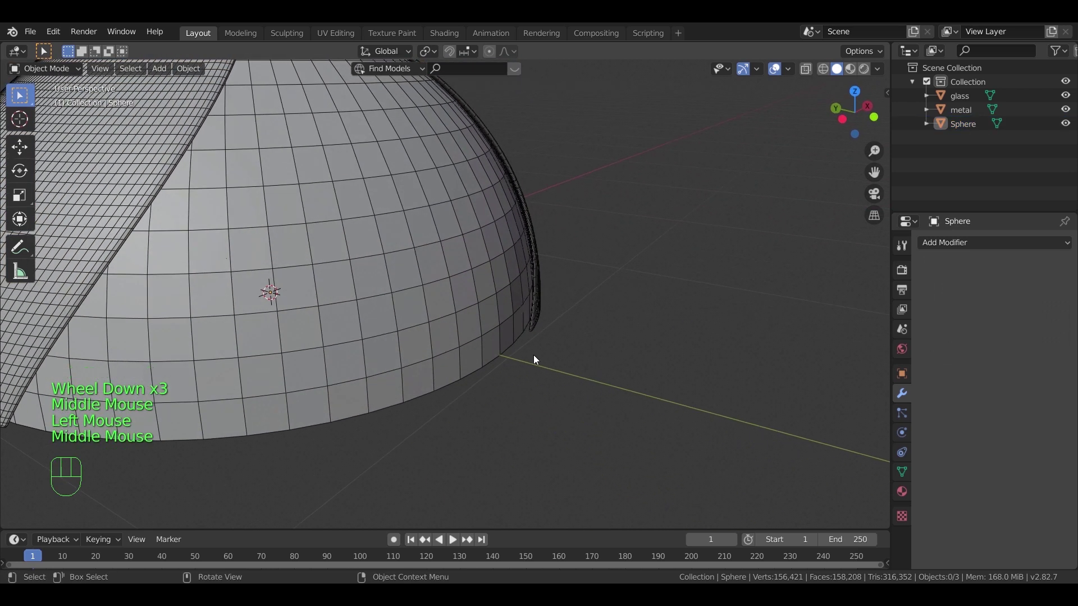
Scale the glass dome up slightly to match the other domes
{"action": "left_click", "coordinate": [492, 329]}
{"action": "key", "text": "s"}
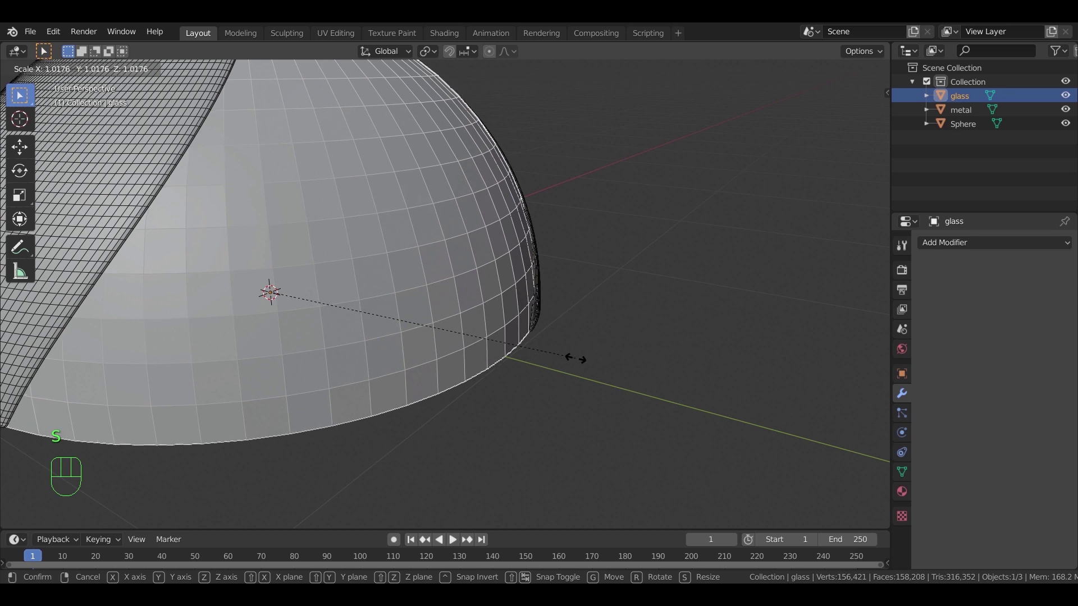
{"action": "left_click", "coordinate": [578, 361]}
{"action": "left_click", "coordinate": [591, 352]}
{"action": "left_click_drag", "start_coordinate": [590, 346], "coordinate": [566, 328]}
{"action": "left_click_drag", "start_coordinate": [449, 314], "coordinate": [582, 403]}
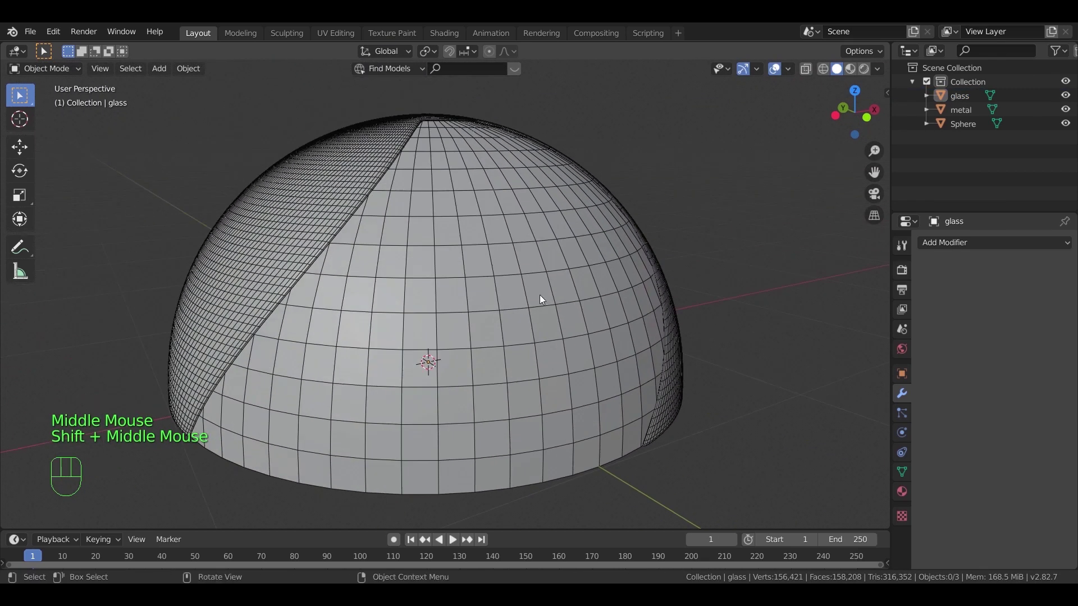
{"action": "scroll", "scroll_direction": "down", "scroll_amount": 3}
{"action": "scroll", "scroll_direction": "down", "scroll_amount": 3}
Select glass, metal and Sphere together in the Outliner
{"action": "left_click", "coordinate": [975, 98]}
{"action": "left_click", "coordinate": [966, 115]}
{"action": "left_click", "coordinate": [966, 128]}
Select glass, metal and Sphere and scale the whole dome up about 1.55 times
{"action": "key", "text": "n"}
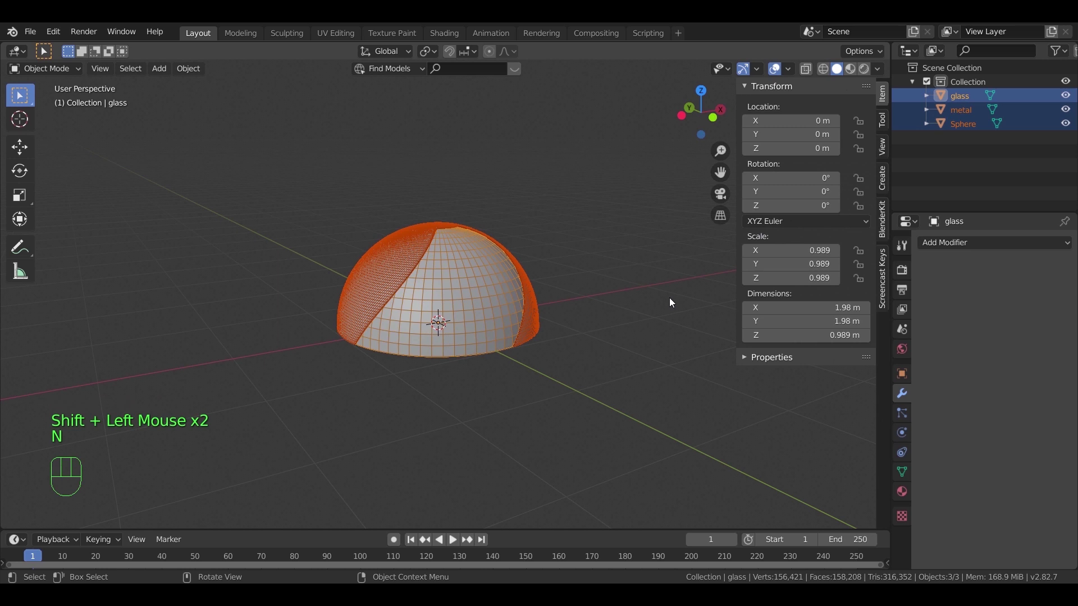
{"action": "key", "text": "n"}
{"action": "key", "text": "n"}
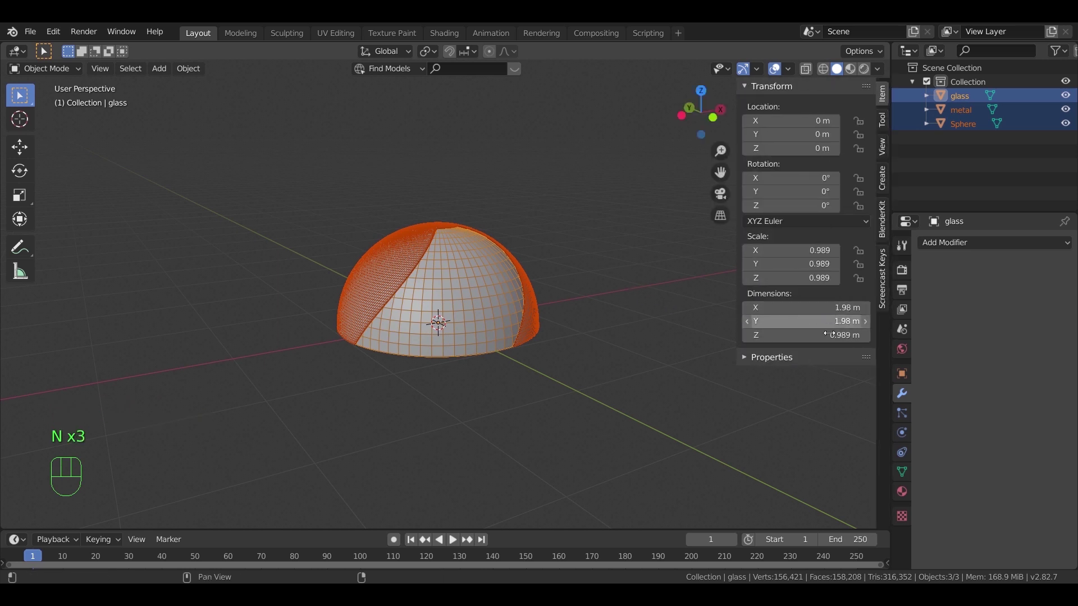
{"action": "left_click", "coordinate": [592, 270]}
{"action": "left_click", "coordinate": [552, 230]}
{"action": "key", "text": "s"}
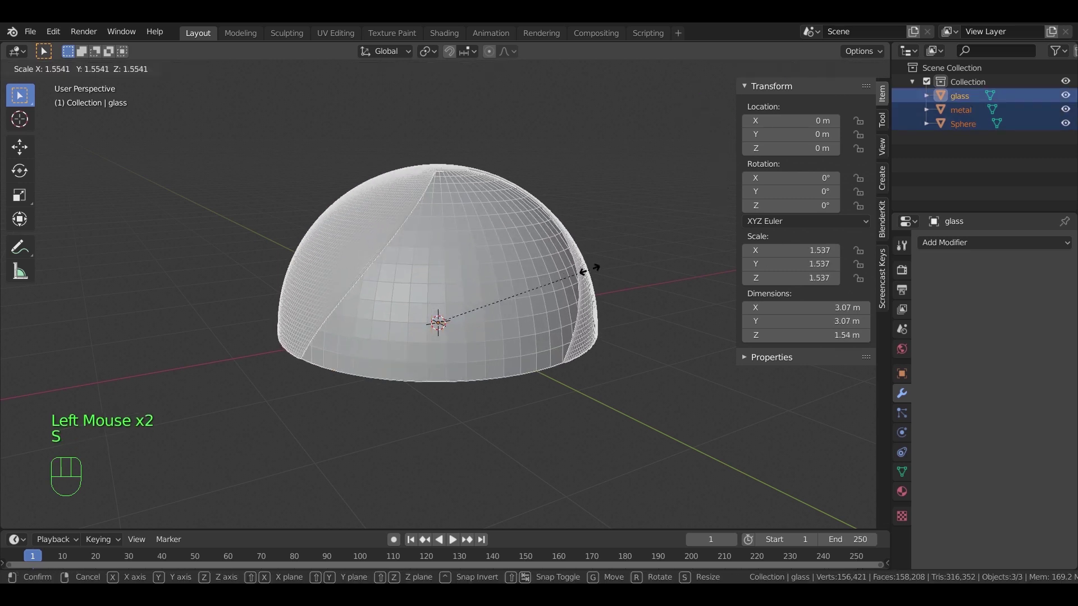
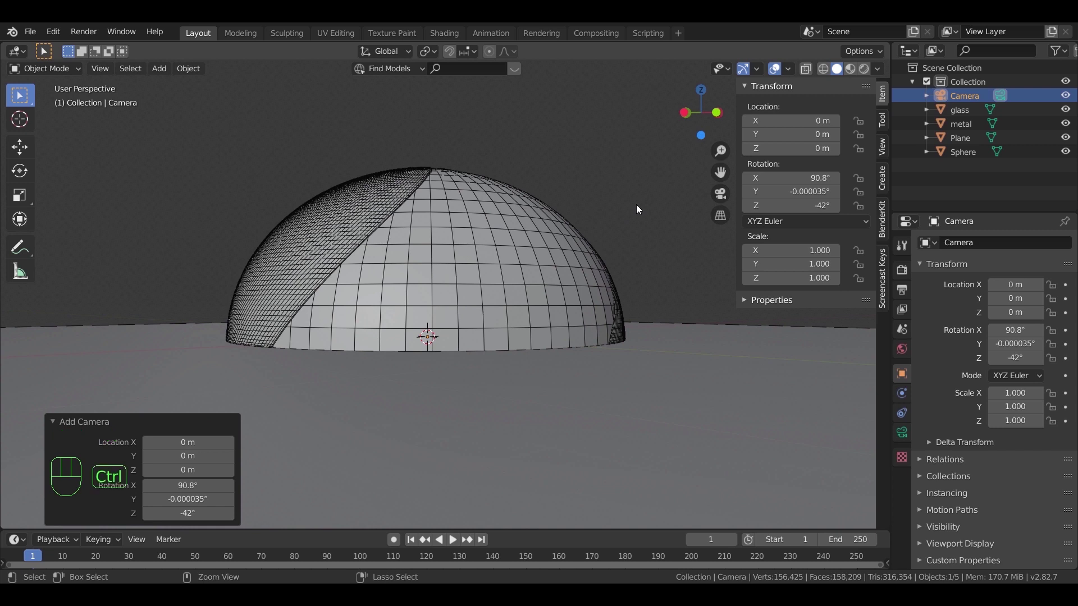
Align the new camera to the current view and lock it to the view for framing
{"action": "key", "text": "ctrl+alt+KP_0"}
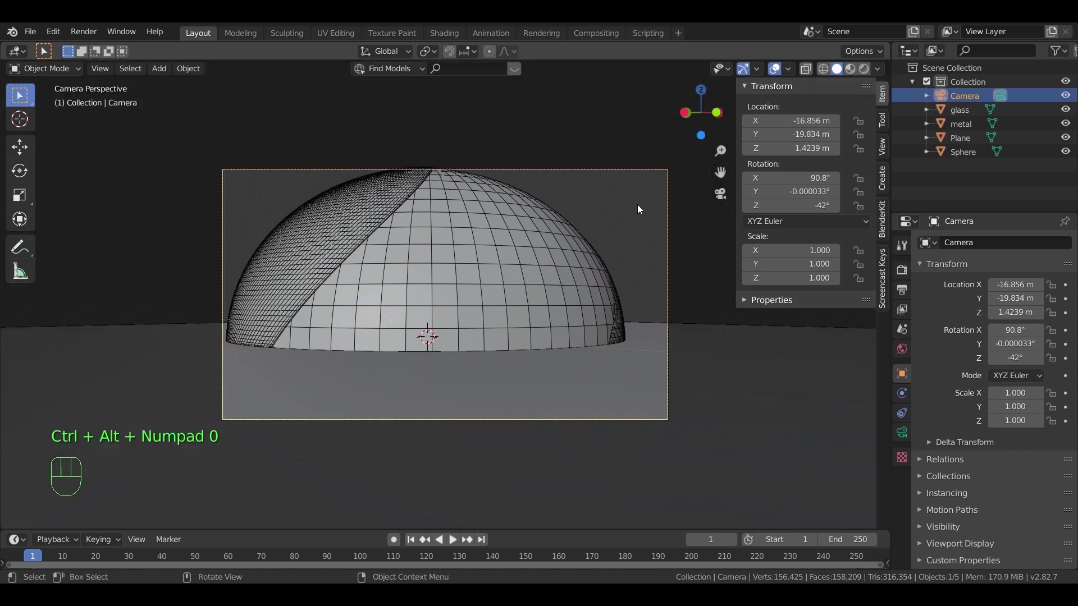
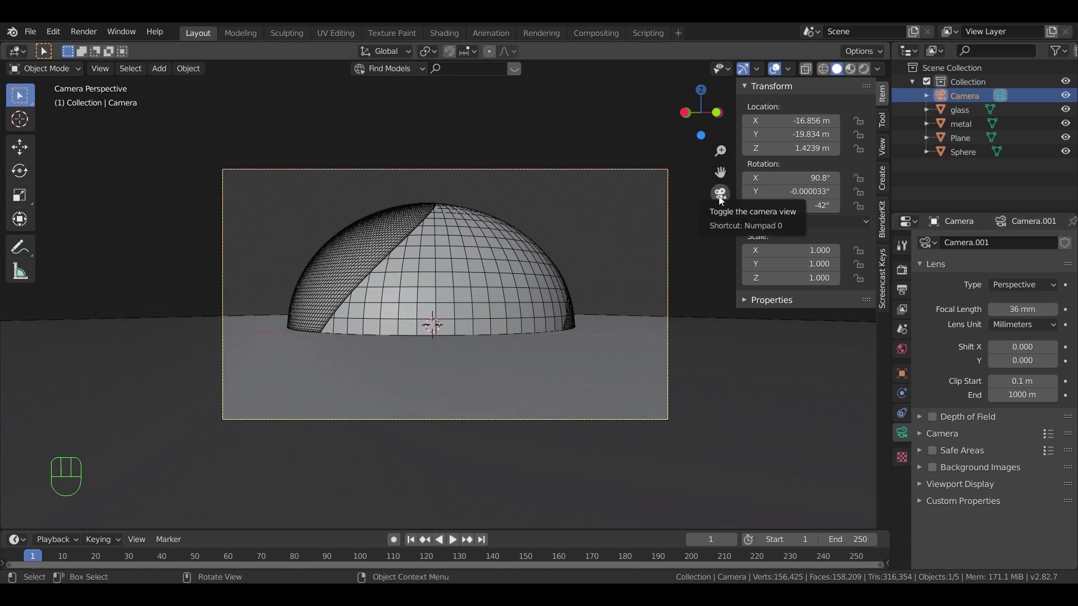
{"action": "left_click", "coordinate": [887, 150]}
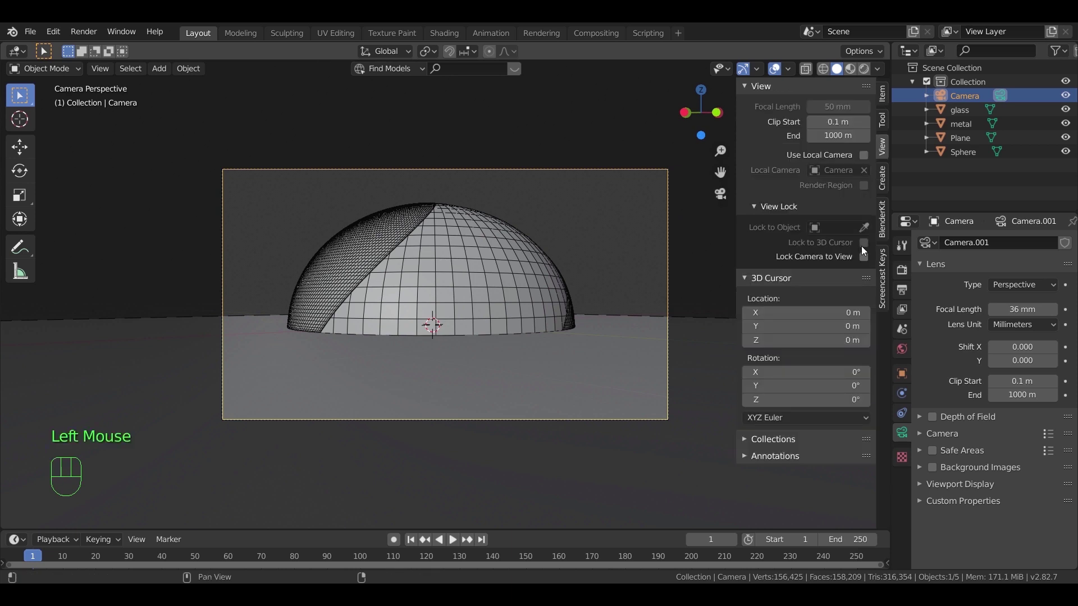
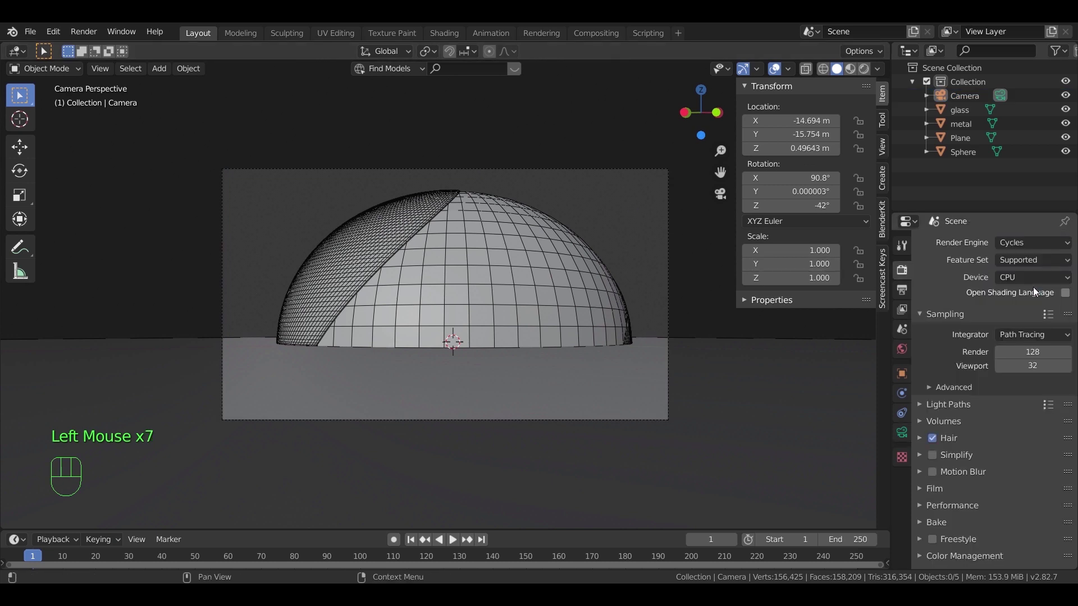
Mark a render region around the camera frame and switch the viewport to the Cycles rendered preview
{"action": "left_click_drag", "start_coordinate": [1034, 284], "coordinate": [936, 307]}
{"action": "left_click", "coordinate": [905, 292]}
{"action": "left_click", "coordinate": [1067, 344]}
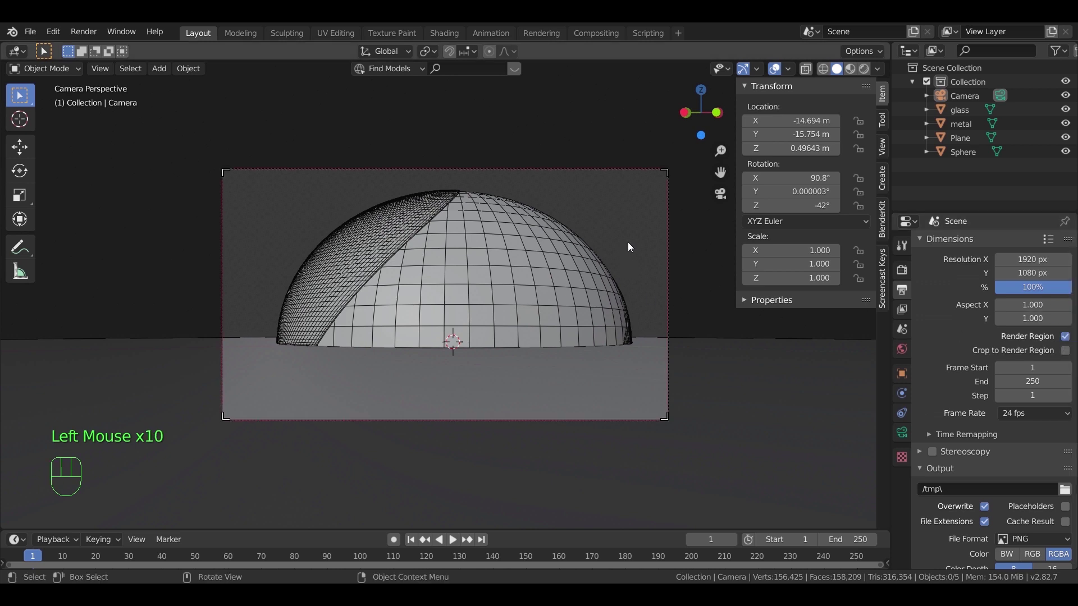
{"action": "left_click", "coordinate": [633, 245]}
{"action": "key", "text": "z"}
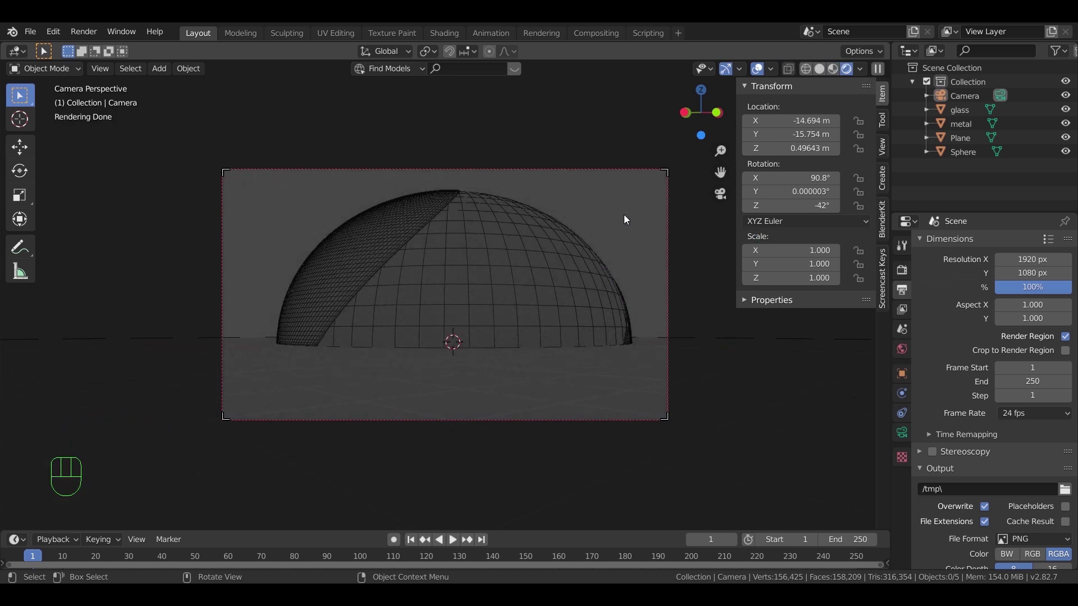
Add an area light above the dome and hide overlays to see the clean render
{"action": "key", "text": "shift+a"}
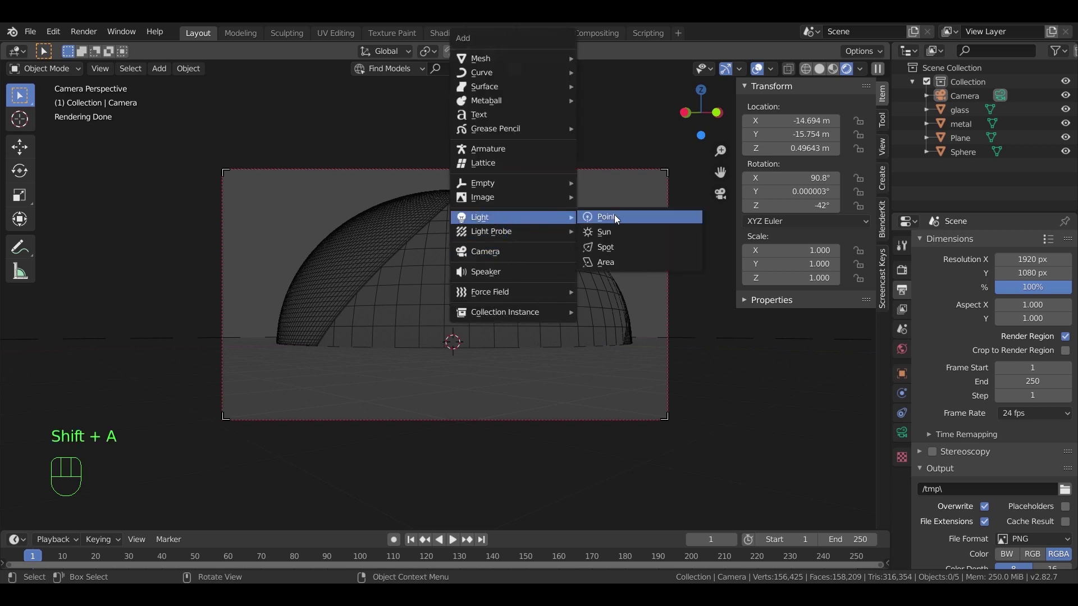
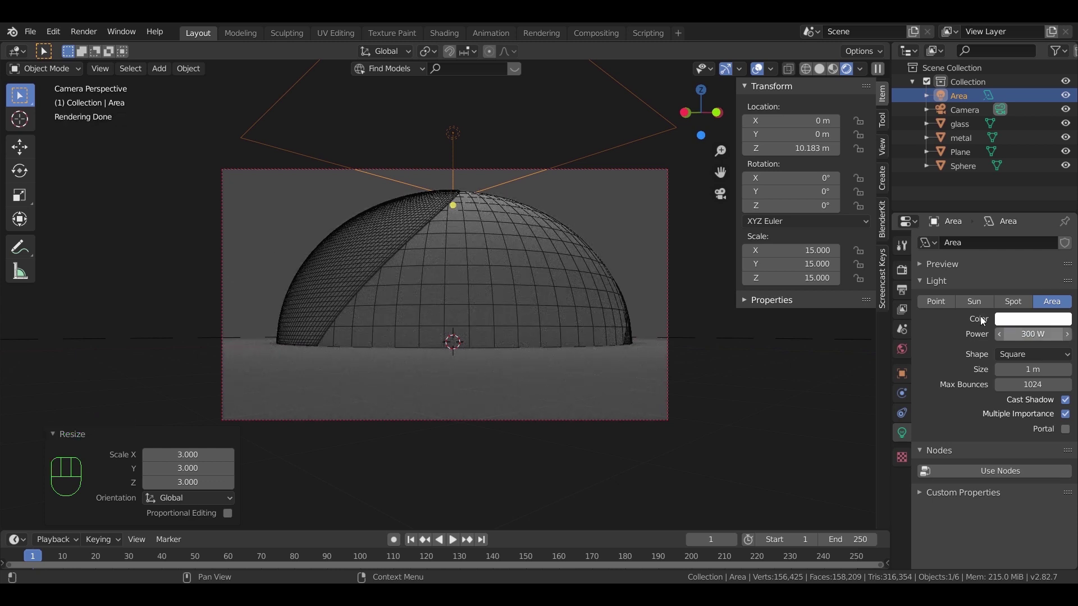
{"action": "left_click", "coordinate": [761, 72]}
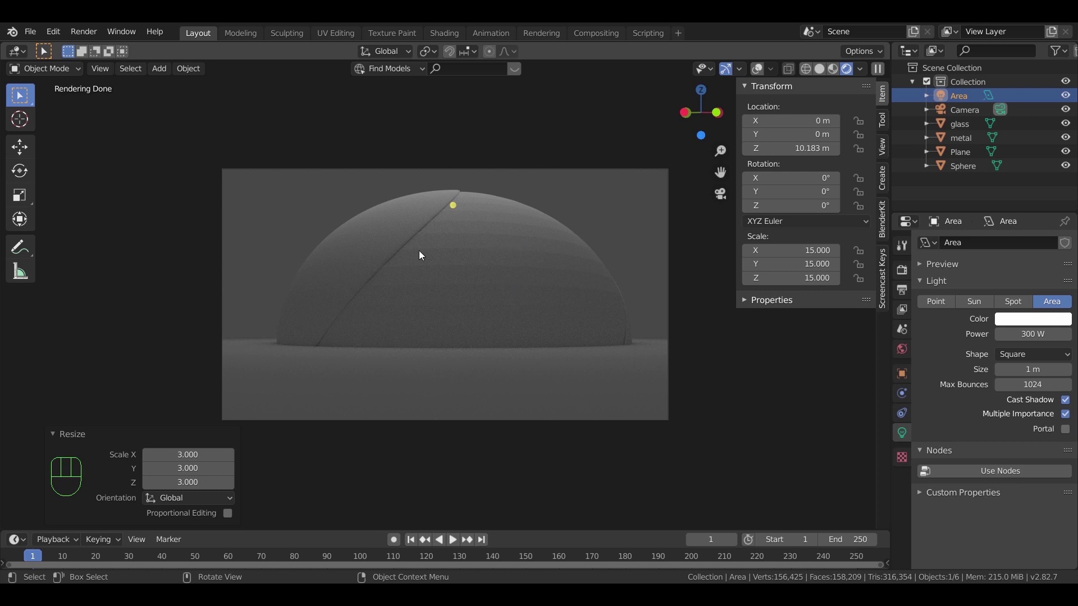
Give Sphere a new material with pale cream base colour, metallic 0.2 and roughness 0.1
{"action": "left_click", "coordinate": [398, 238]}
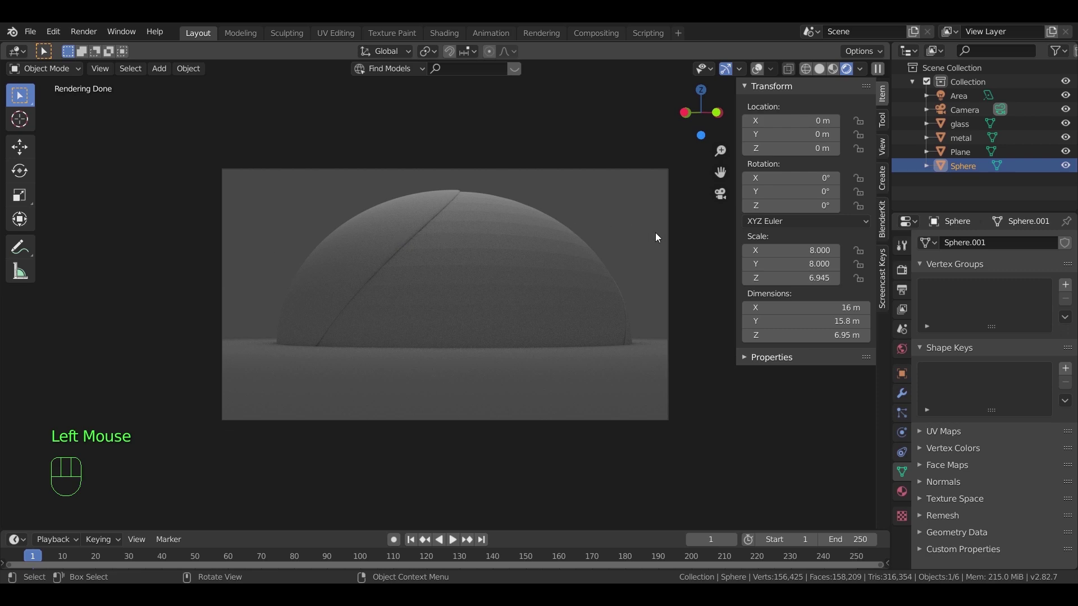
{"action": "key", "text": "n"}
{"action": "left_click", "coordinate": [903, 492]}
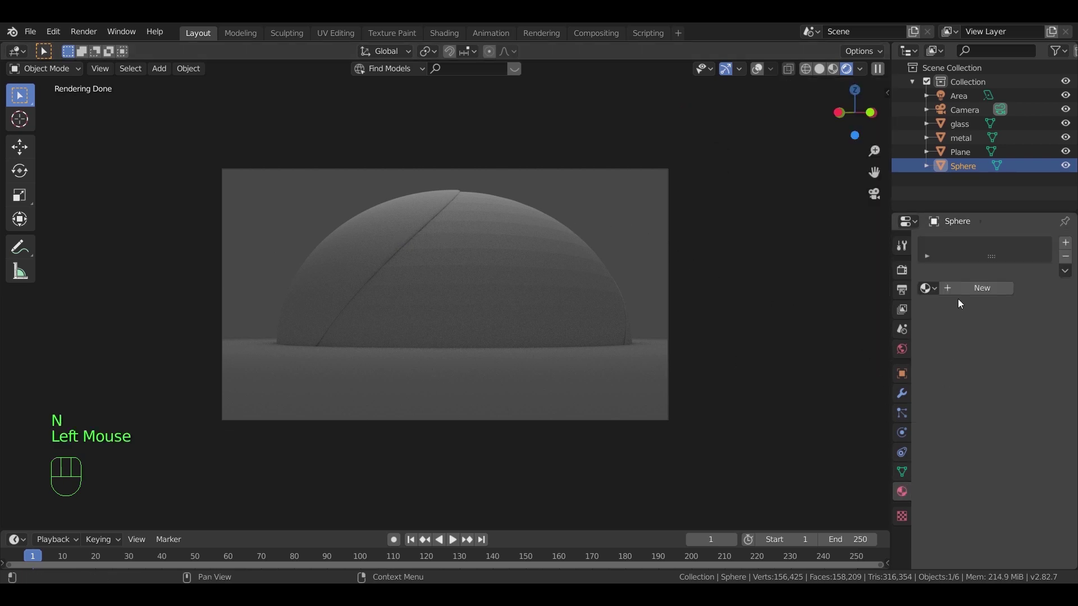
{"action": "left_click", "coordinate": [968, 287]}
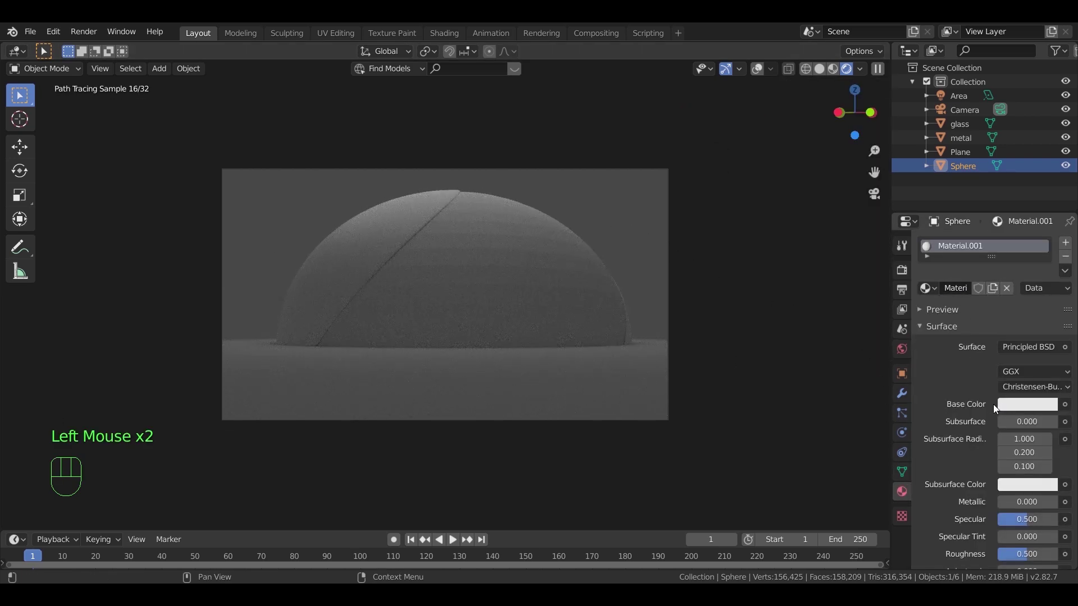
{"action": "left_click_drag", "start_coordinate": [947, 313], "coordinate": [963, 365]}
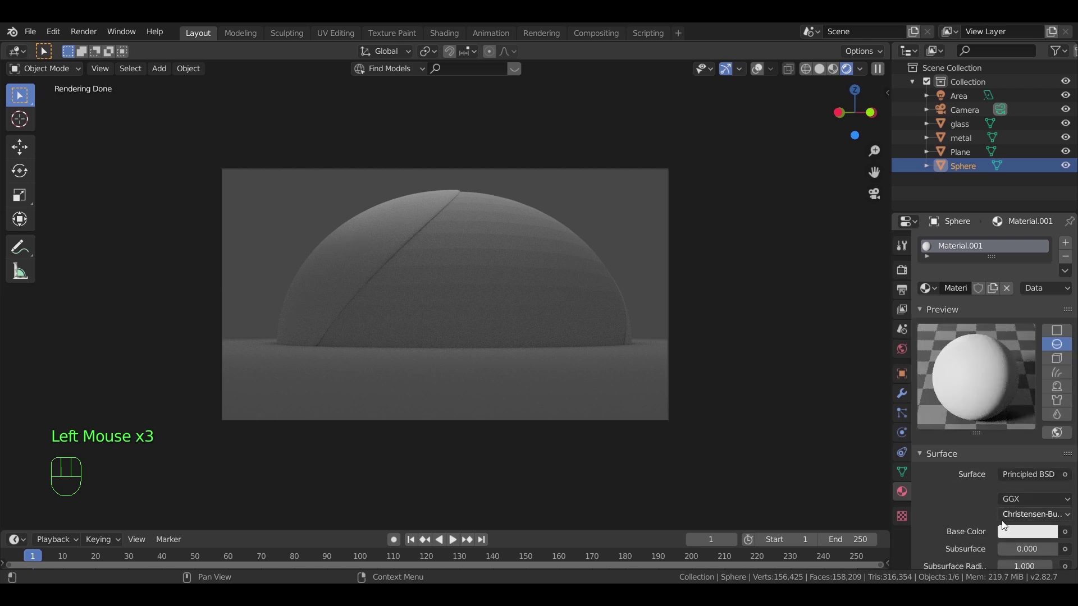
{"action": "left_click", "coordinate": [1016, 537]}
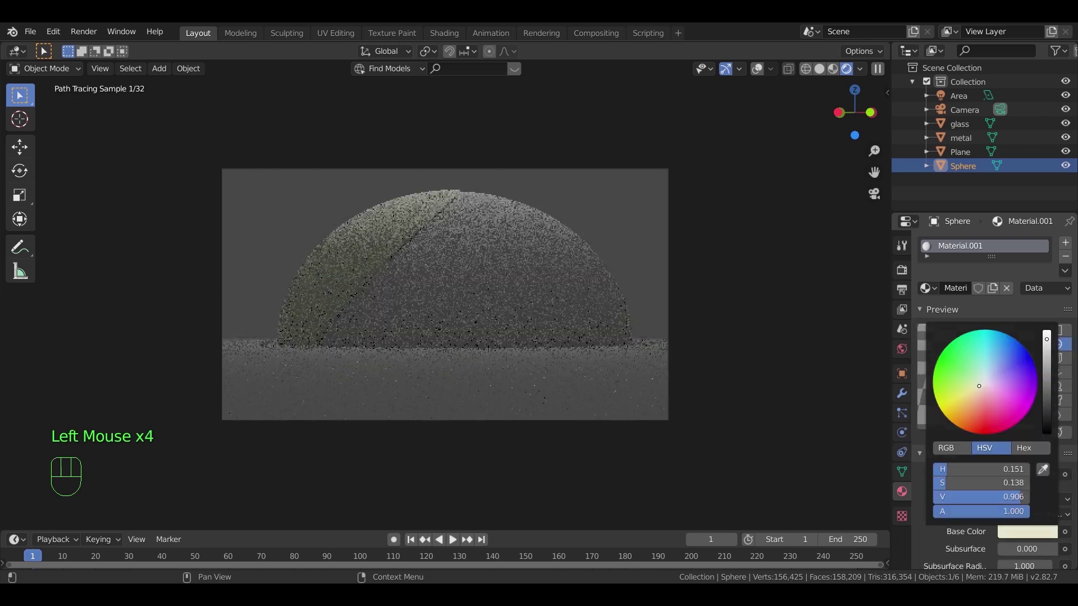
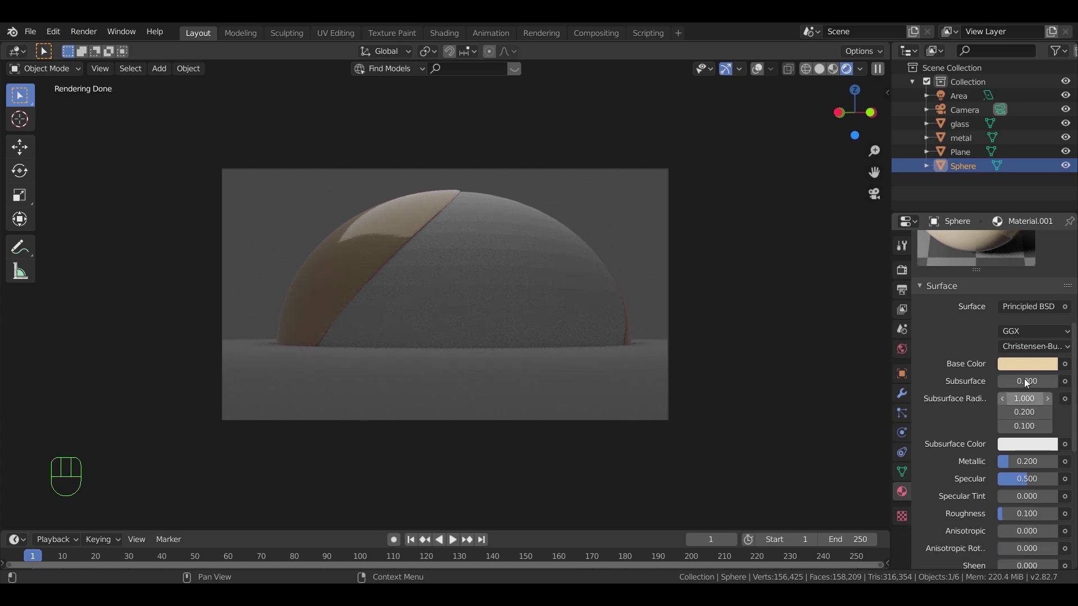
{"action": "left_click", "coordinate": [1029, 370]}
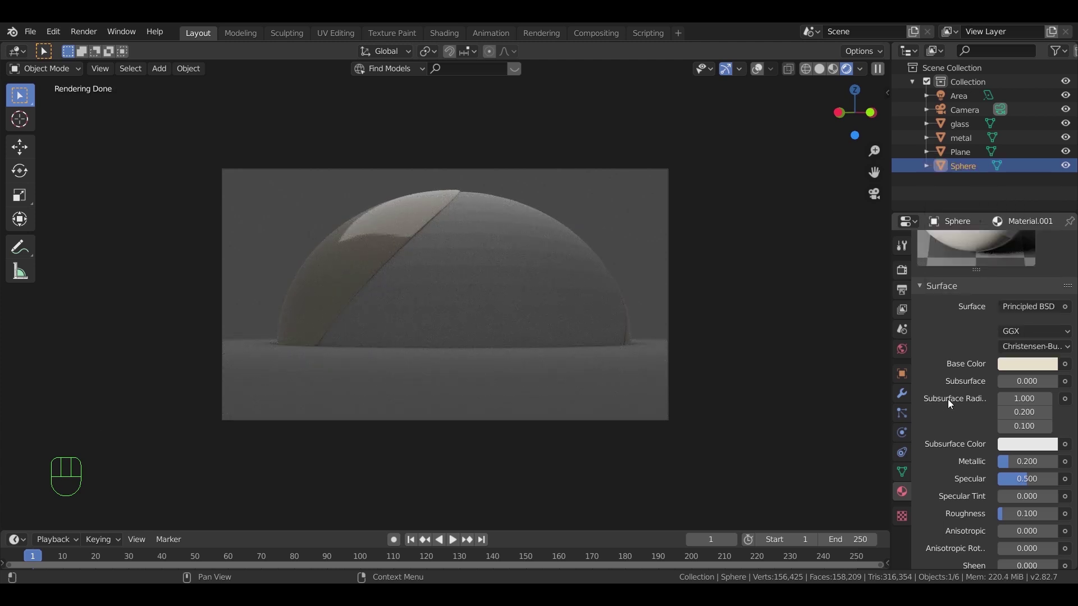
Apply the BlenderKit 'eevee glass' shader material to the glass dome
{"action": "left_click", "coordinate": [569, 281]}
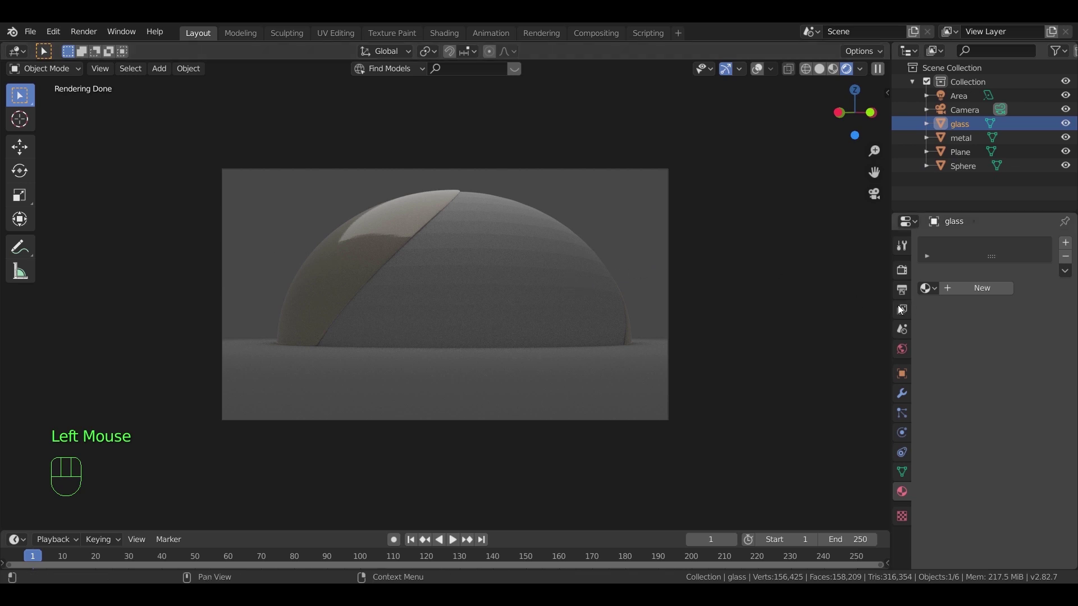
{"action": "key", "text": "n"}
{"action": "left_click", "coordinate": [891, 231]}
{"action": "left_click_drag", "start_coordinate": [819, 265], "coordinate": [813, 288]}
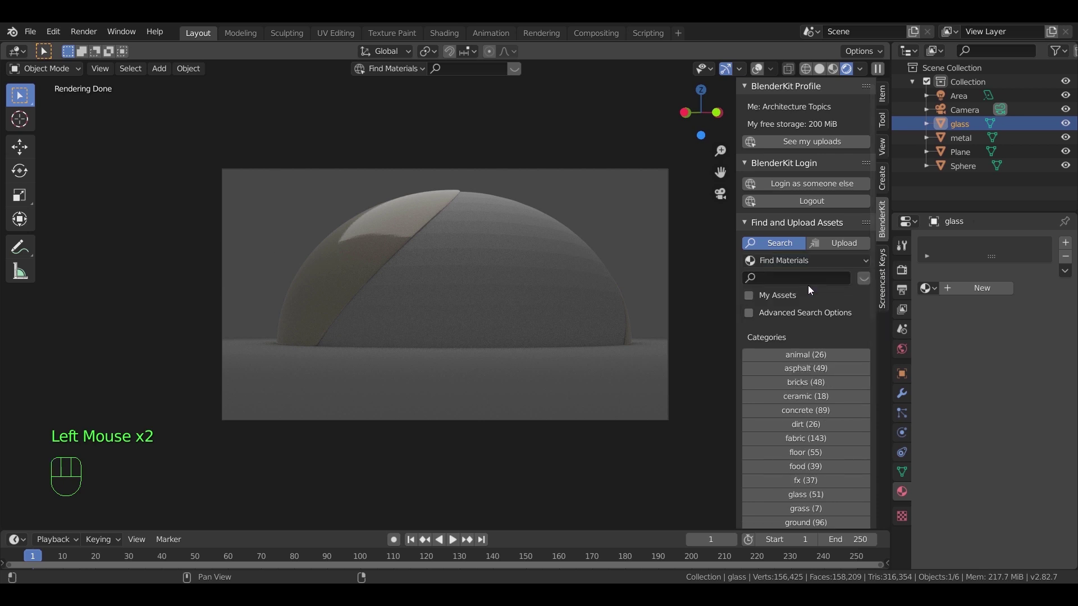
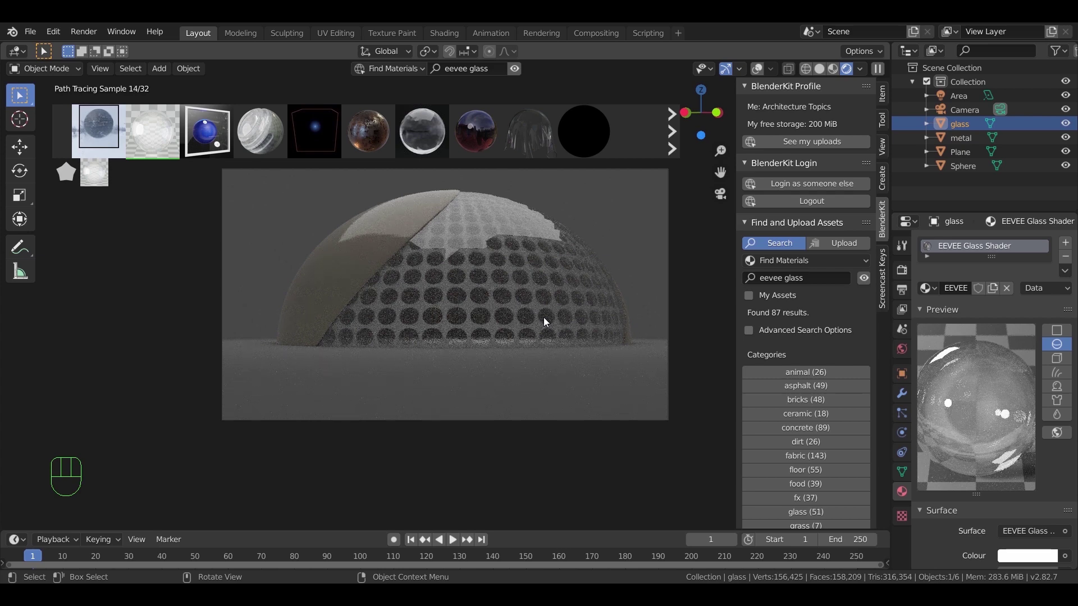
{"action": "left_click", "coordinate": [976, 142]}
Give the metal lattice object a fresh Principled material
{"action": "left_click", "coordinate": [517, 74]}
{"action": "left_click", "coordinate": [970, 294]}
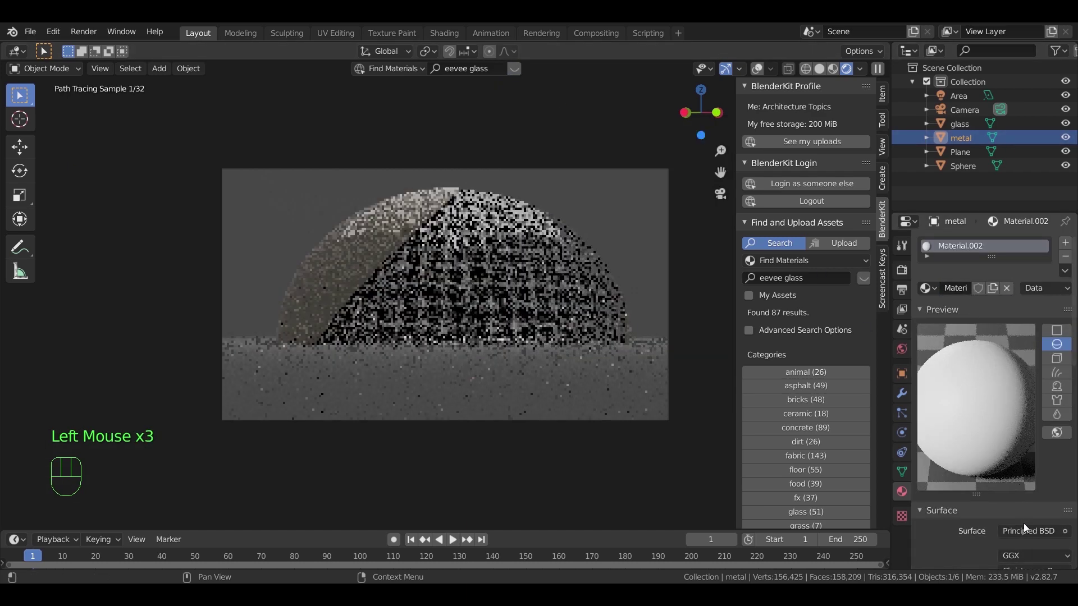
Make the metal material a Glossy BSDF with roughness 0.1
{"action": "left_click_drag", "start_coordinate": [1031, 532], "coordinate": [788, 286]}
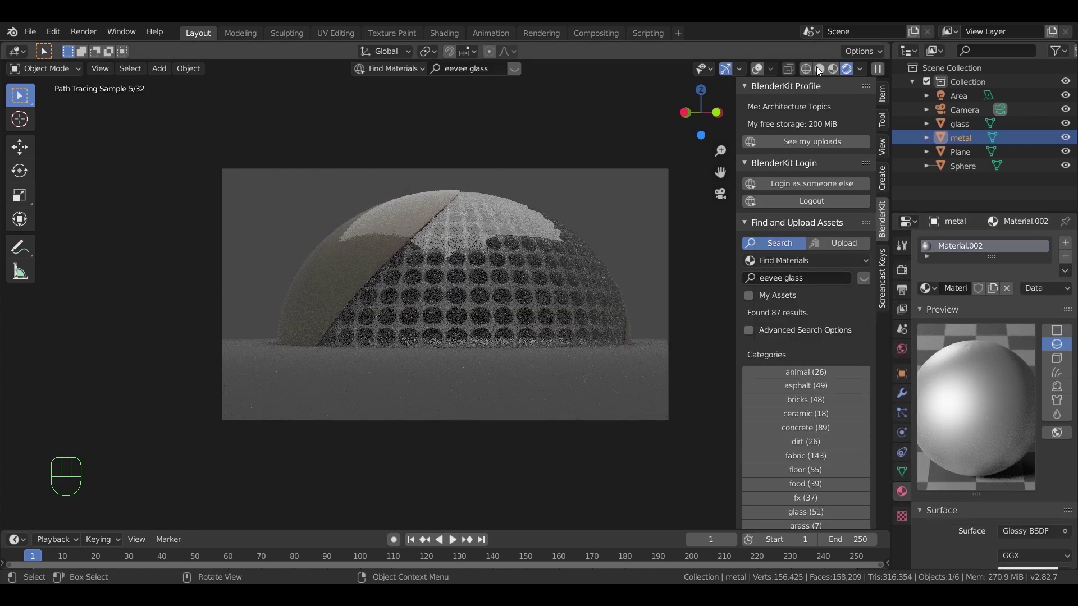
{"action": "left_click", "coordinate": [825, 70]}
{"action": "scroll", "scroll_direction": "down", "scroll_amount": 3}
{"action": "scroll", "scroll_direction": "down", "scroll_amount": 3}
{"action": "left_click_drag", "start_coordinate": [1032, 481], "coordinate": [1032, 475]}
{"action": "left_click", "coordinate": [1053, 316]}
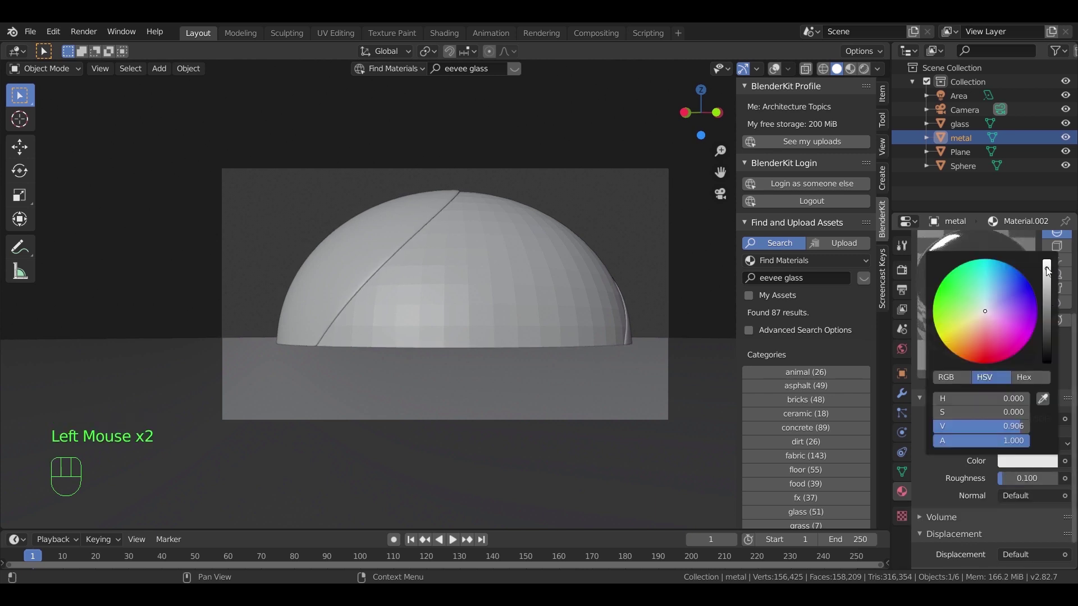
{"action": "left_click", "coordinate": [618, 211]}
Darken the world background colour toward black
{"action": "left_click", "coordinate": [900, 353]}
{"action": "left_click", "coordinate": [1021, 332]}
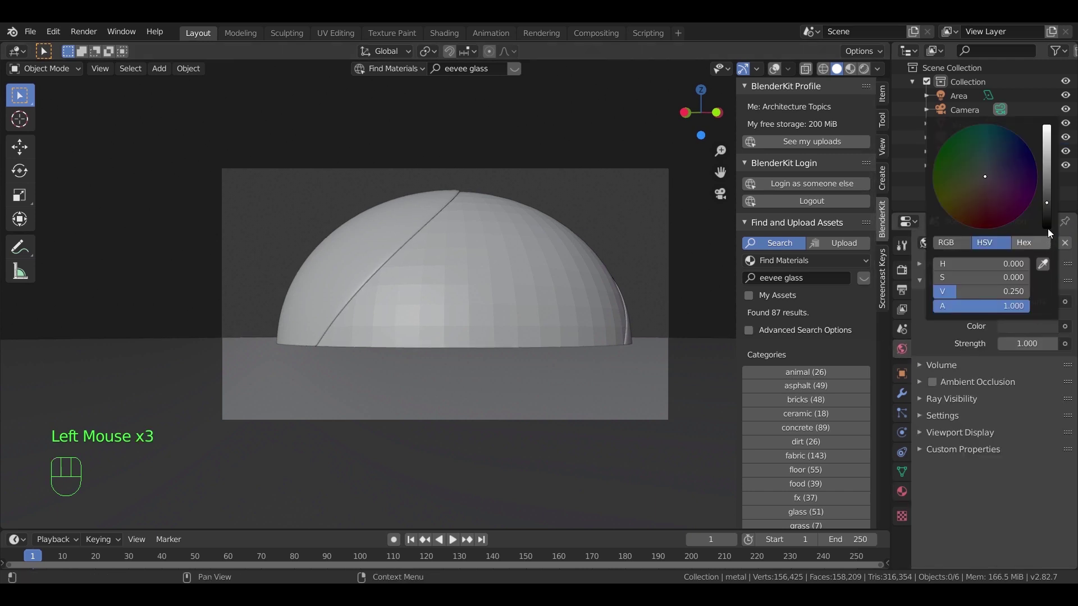
Preview the dome against the black world, return to solid shading and select the ground plane
{"action": "key", "text": "z"}
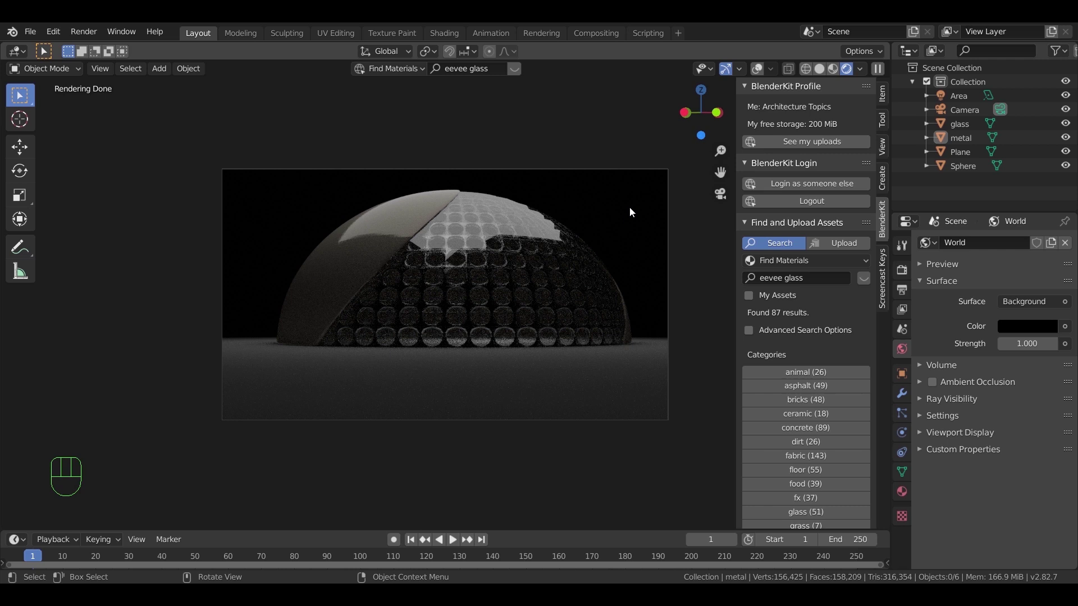
{"action": "key", "text": "z"}
{"action": "left_click", "coordinate": [561, 376]}
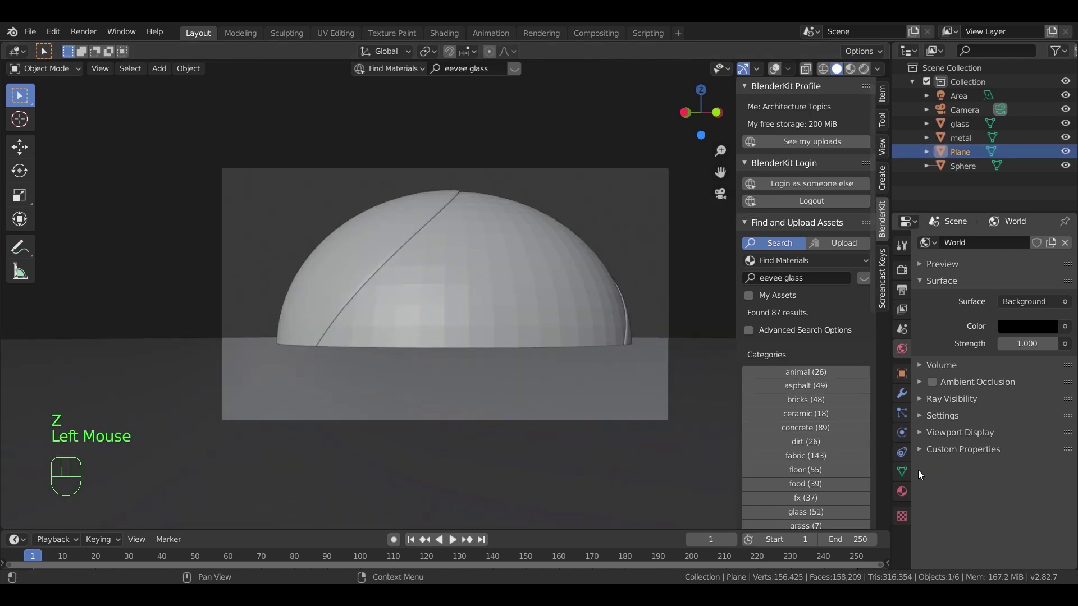
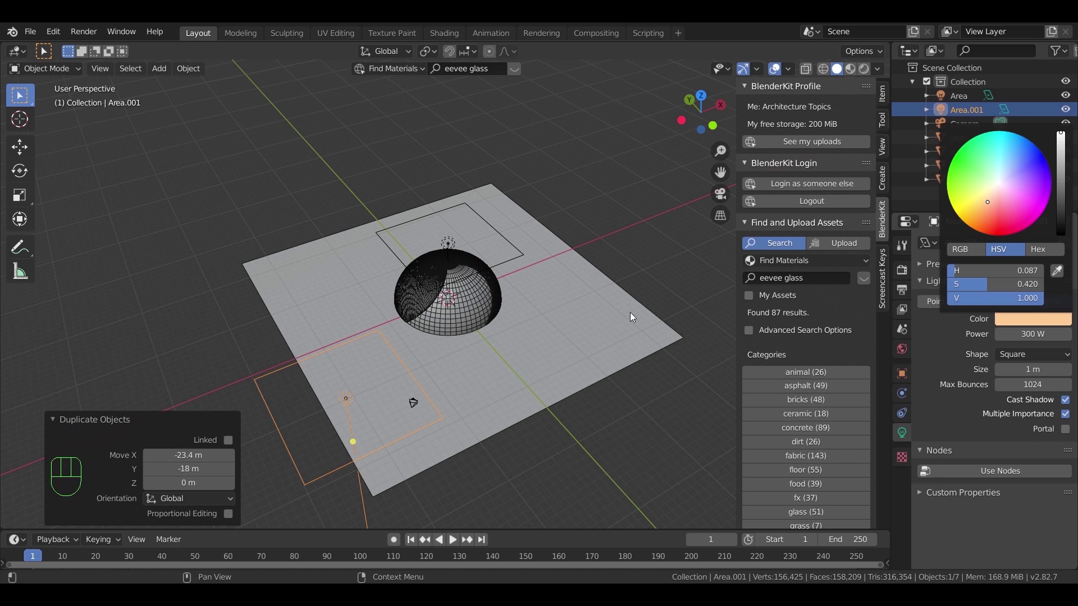
Duplicate the warm area light as Area.002, move it along the ground beside the dome and preview it
{"action": "key", "text": "shift+d"}
{"action": "key", "text": "shift+z"}
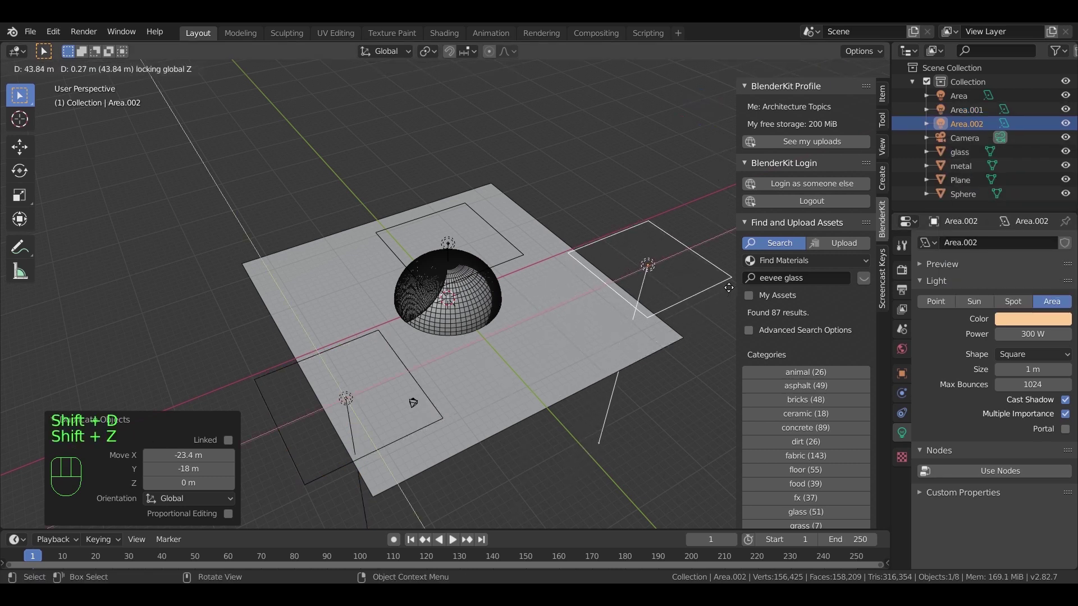
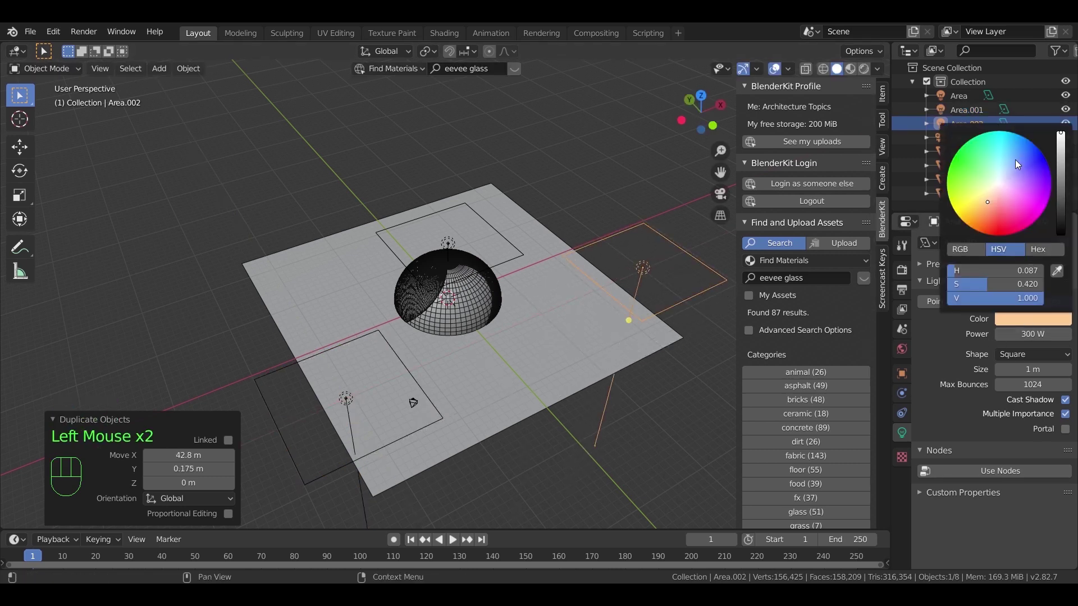
{"action": "key", "text": "KP_0"}
{"action": "key", "text": "z"}
{"action": "key", "text": "KP_0"}
{"action": "key", "text": "z"}
{"action": "left_click", "coordinate": [761, 67]}
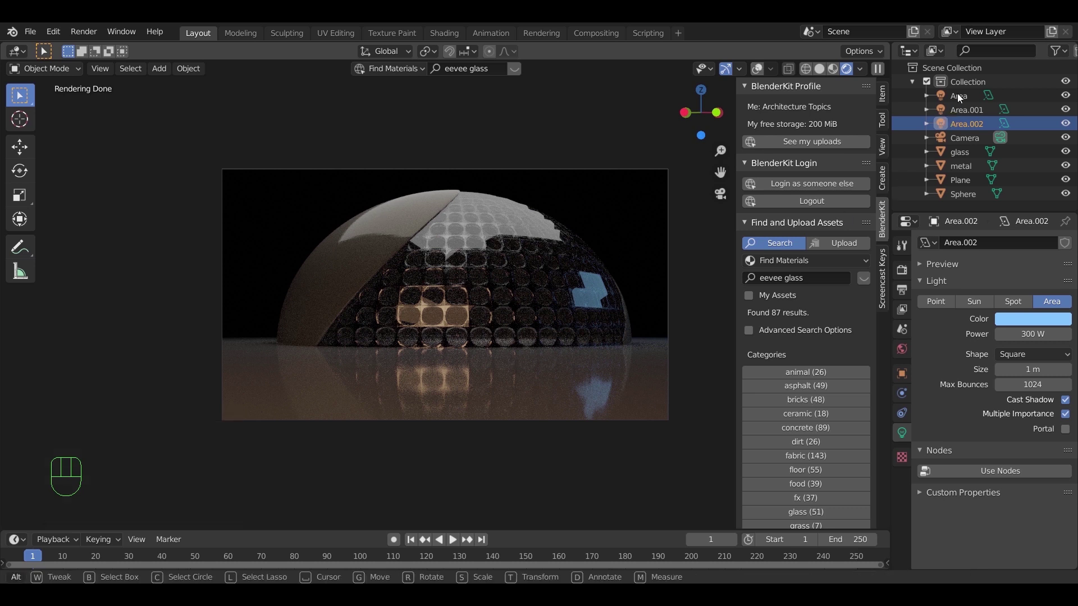
Uncheck Glossy ray visibility for the blue light Area.002
{"action": "left_click", "coordinate": [823, 74]}
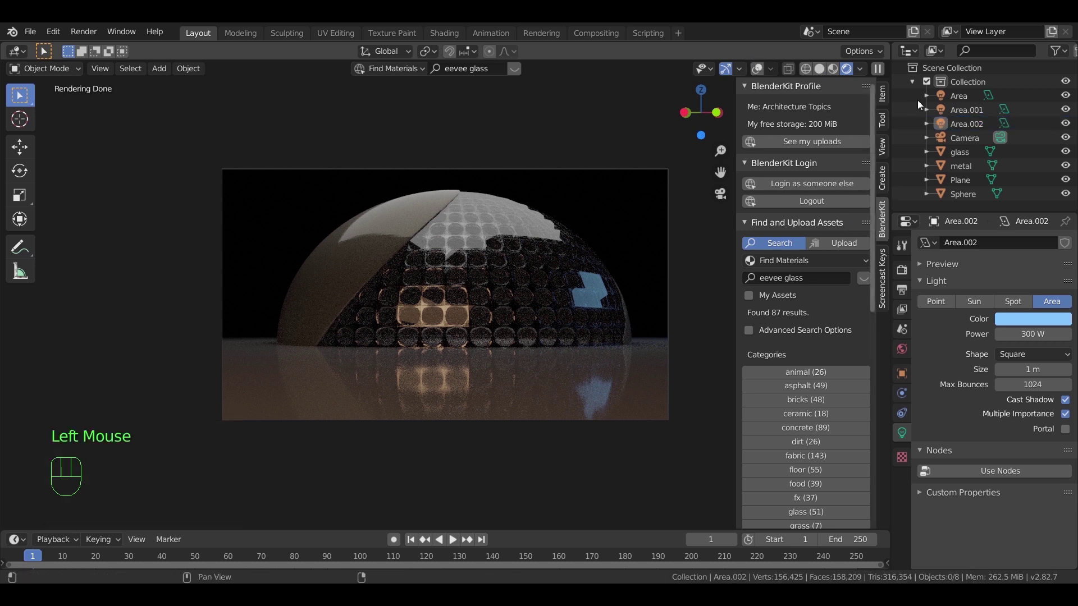
{"action": "left_click", "coordinate": [967, 130]}
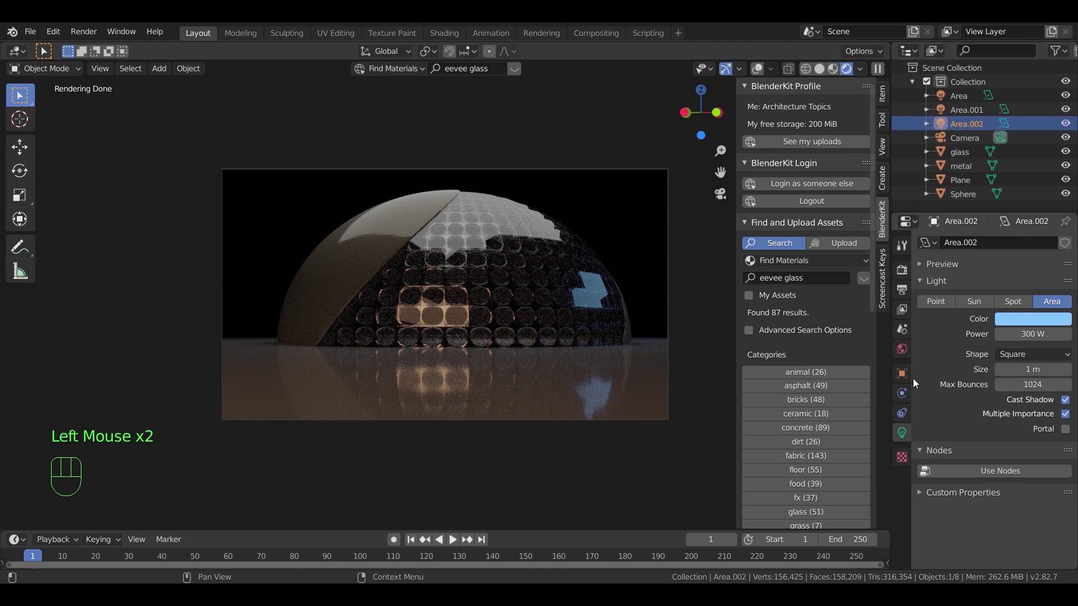
{"action": "left_click", "coordinate": [909, 379]}
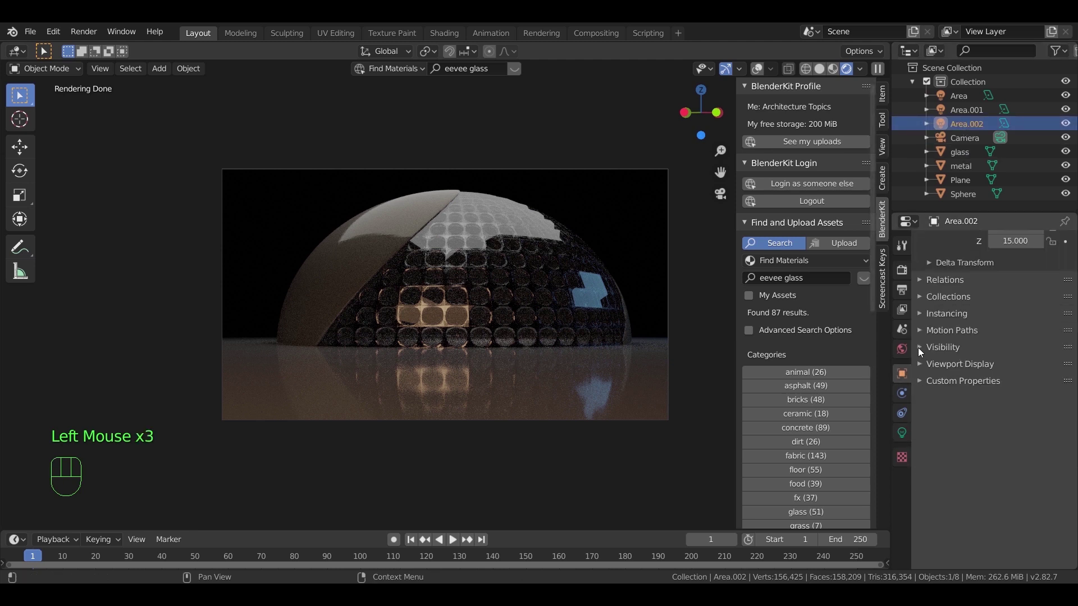
{"action": "left_click", "coordinate": [923, 351]}
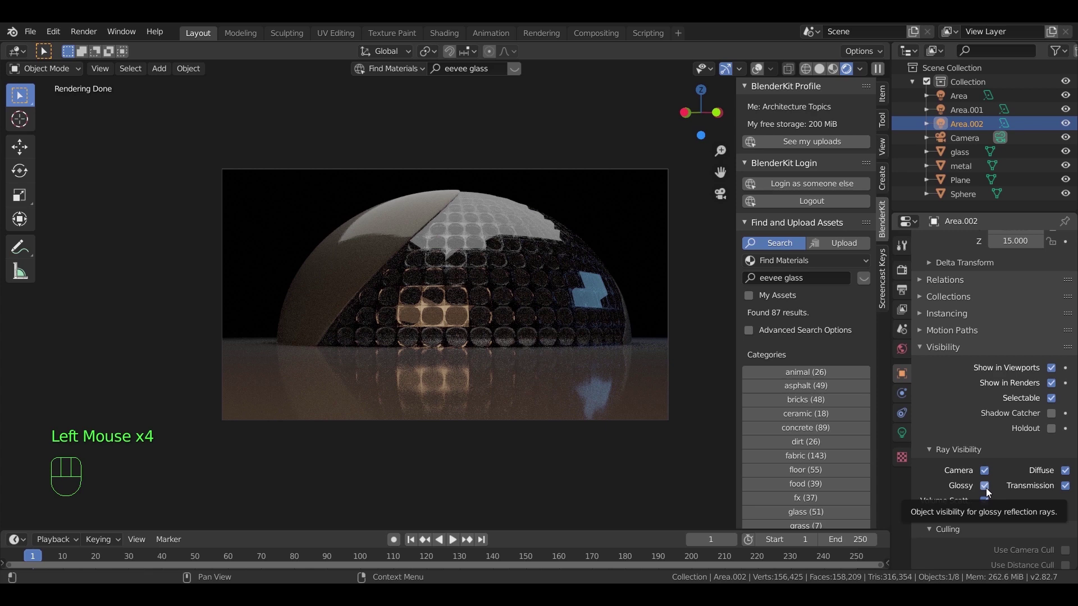
{"action": "left_click", "coordinate": [991, 491]}
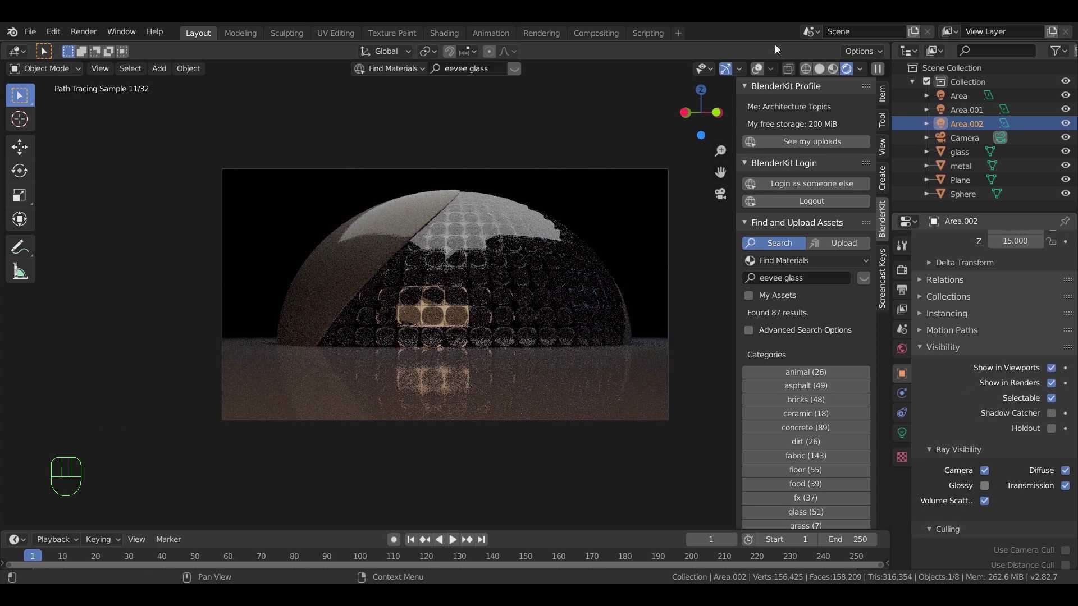
{"action": "left_click", "coordinate": [824, 72]}
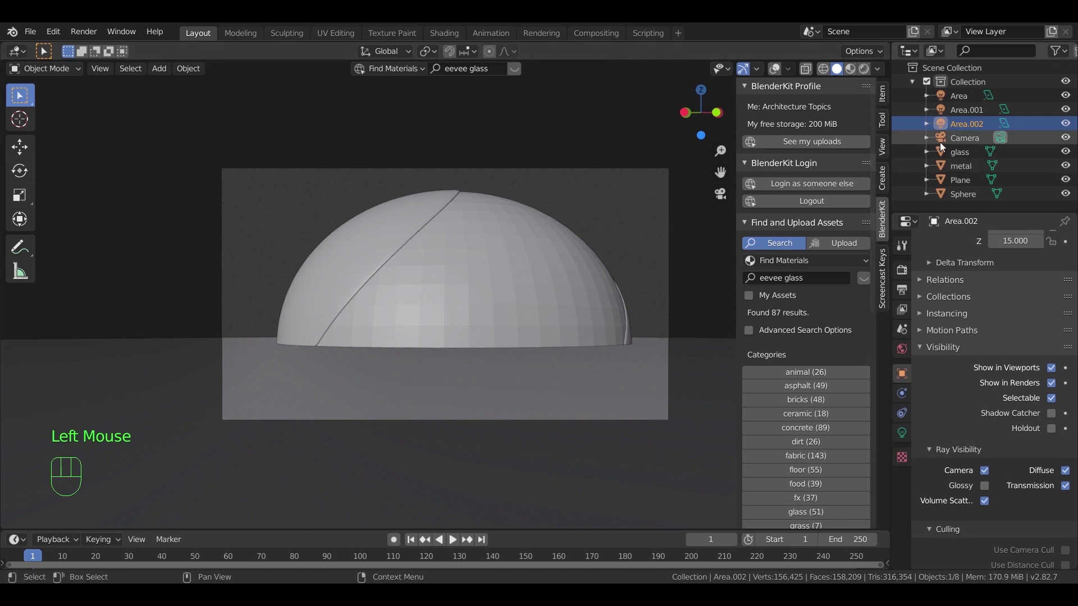
{"action": "left_click", "coordinate": [960, 104]}
{"action": "left_click", "coordinate": [991, 492]}
Uncheck Glossy for Area.001, preview the render and open the first area light's settings
{"action": "left_click", "coordinate": [960, 127]}
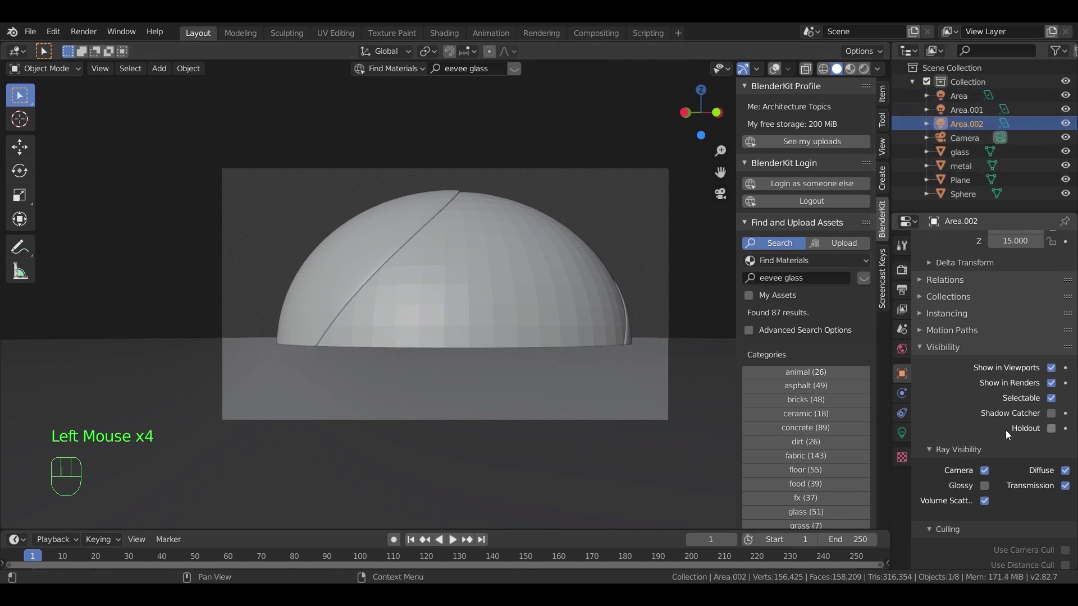
{"action": "left_click", "coordinate": [967, 112]}
{"action": "left_click", "coordinate": [991, 485]}
{"action": "left_click", "coordinate": [865, 71]}
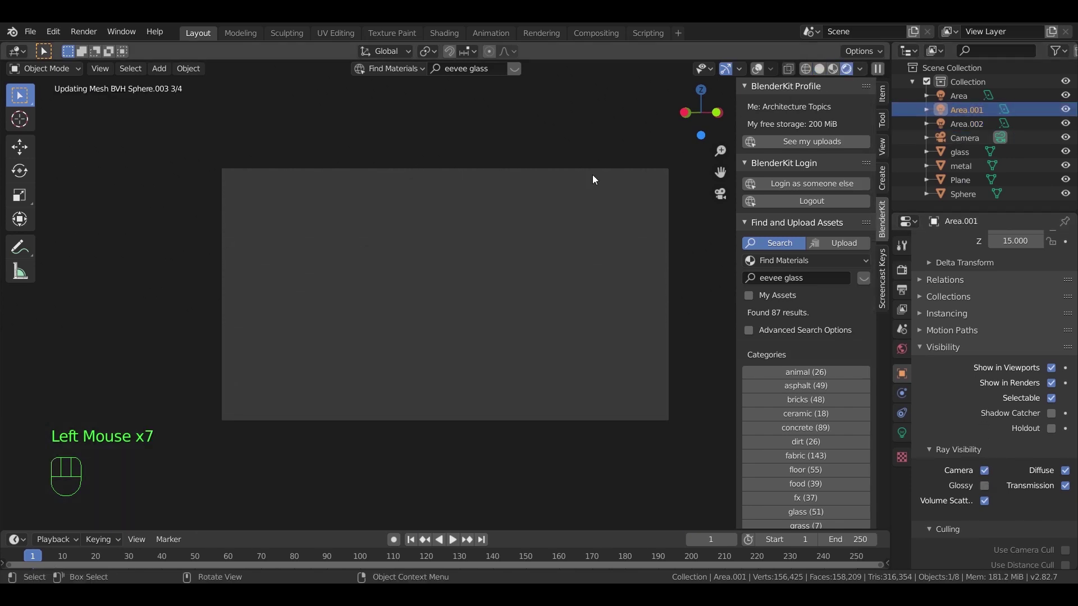
{"action": "left_click", "coordinate": [618, 148]}
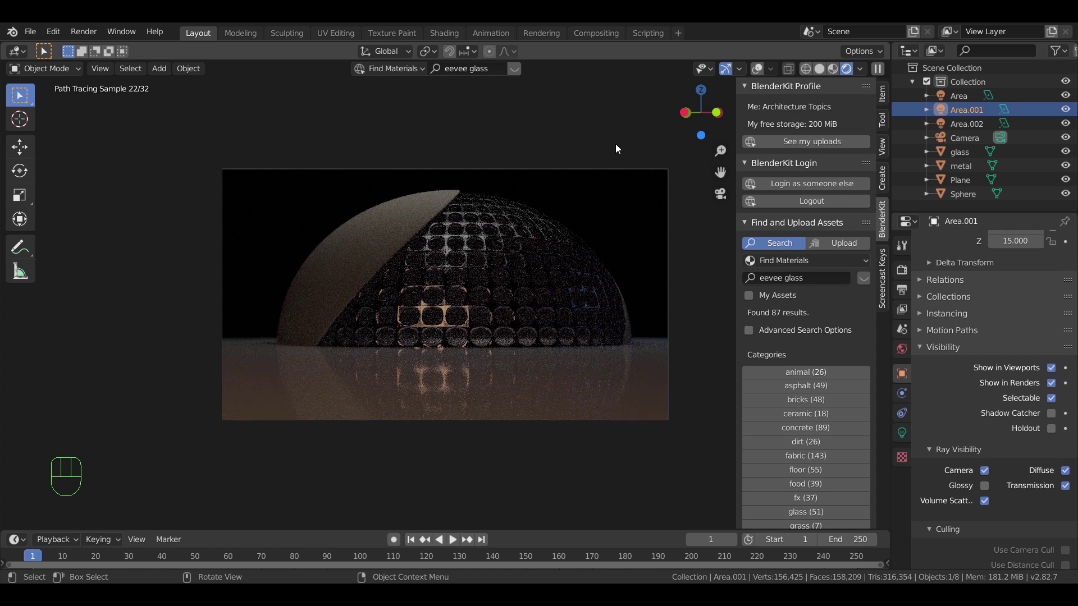
{"action": "left_click", "coordinate": [969, 97]}
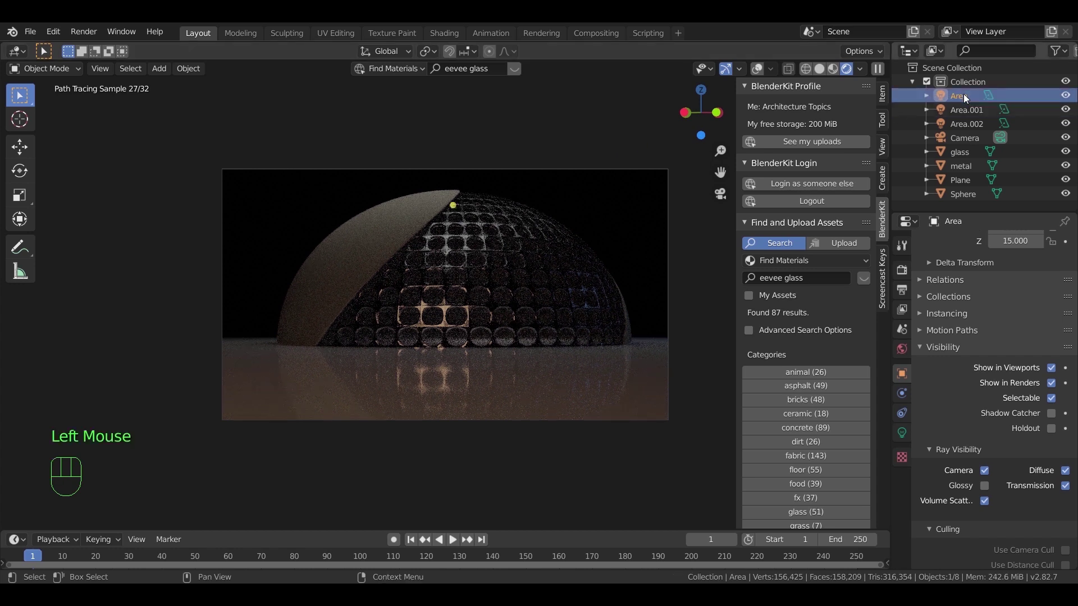
{"action": "left_click", "coordinate": [907, 434]}
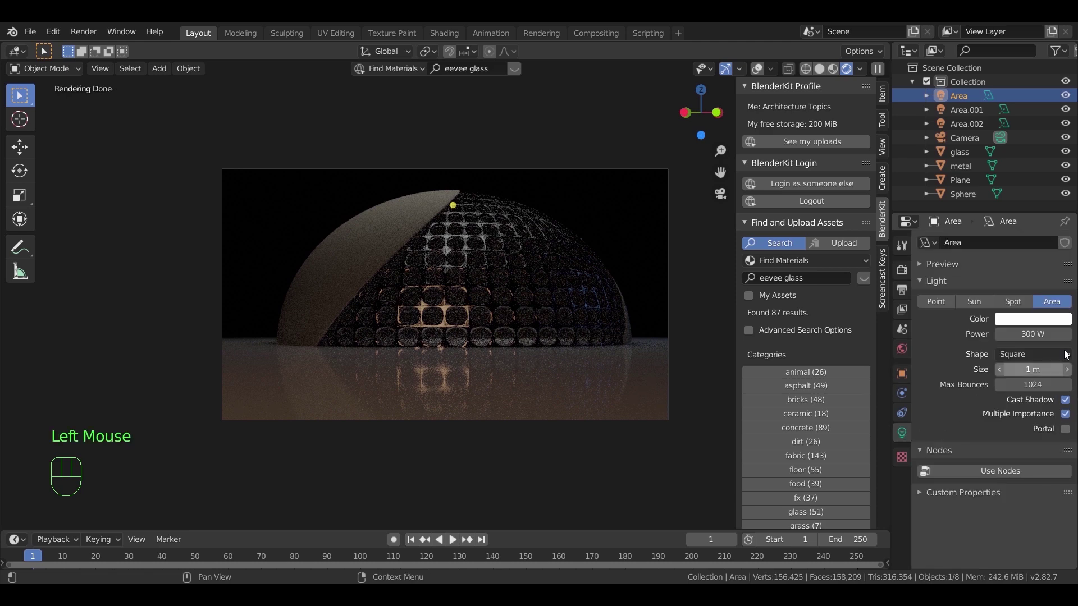
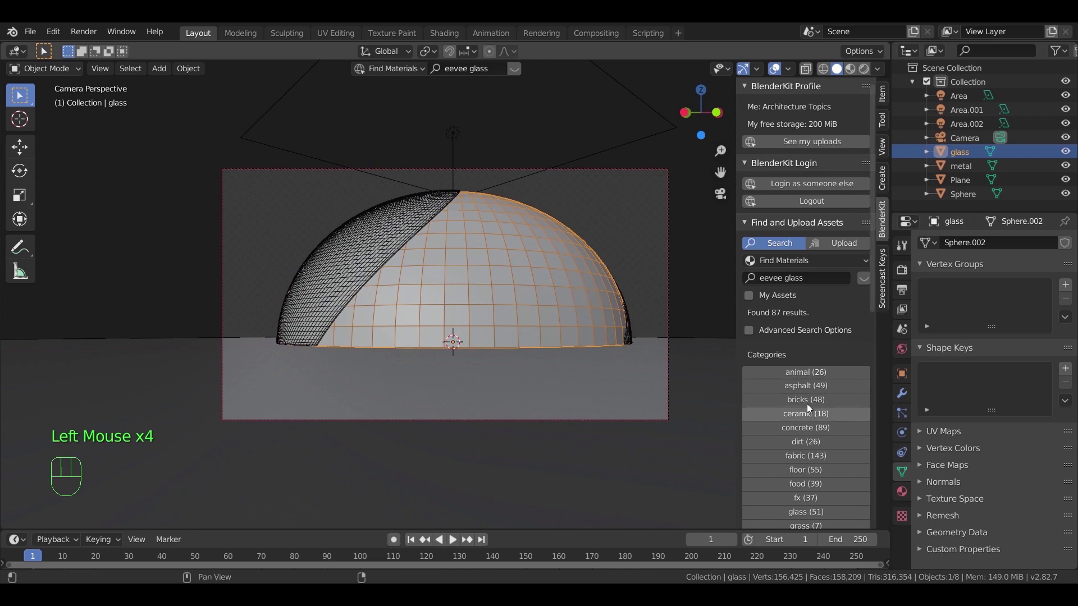
{"action": "left_click_drag", "start_coordinate": [592, 359], "coordinate": [648, 418]}
{"action": "left_click_drag", "start_coordinate": [612, 411], "coordinate": [524, 362]}
{"action": "left_click_drag", "start_coordinate": [540, 367], "coordinate": [571, 363]}
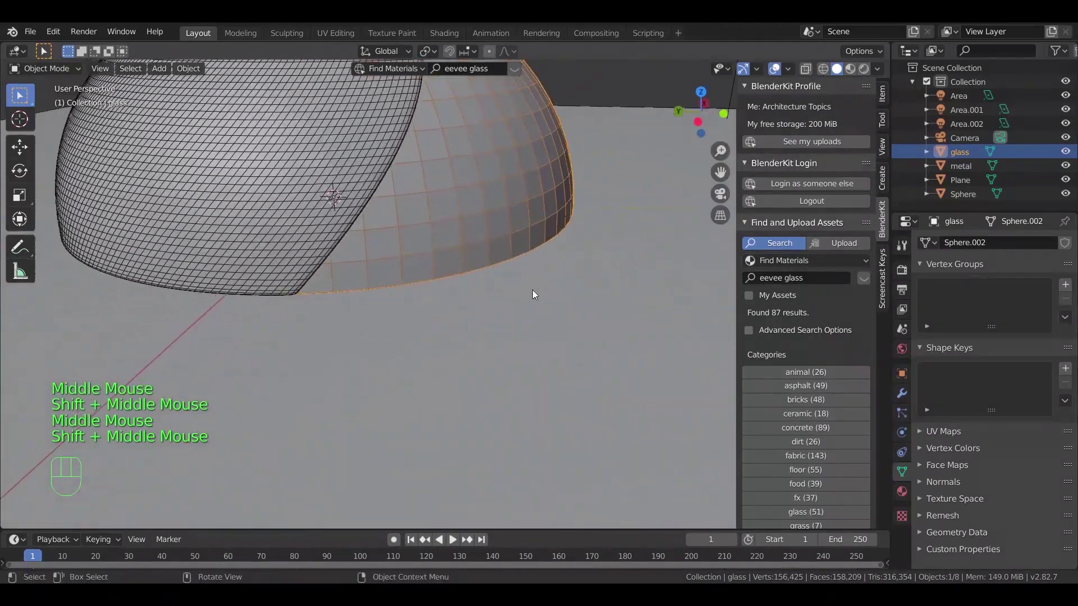
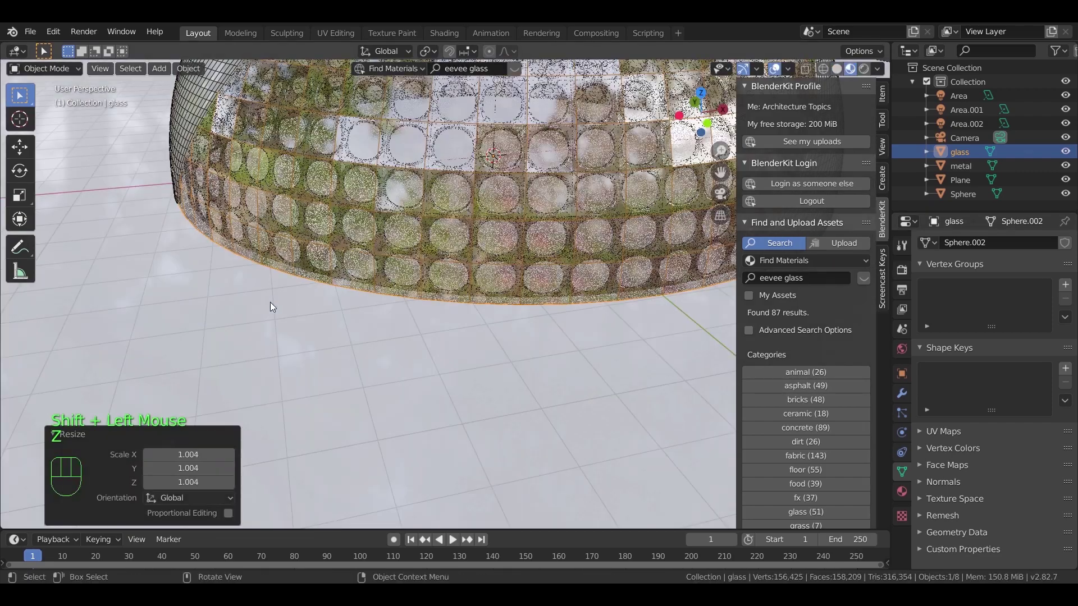
Orbit in close to inspect the glass panels and bring up their material settings
{"action": "left_click_drag", "start_coordinate": [432, 292], "coordinate": [338, 307]}
{"action": "scroll", "scroll_direction": "up", "scroll_amount": 3}
{"action": "left_click_drag", "start_coordinate": [348, 346], "coordinate": [384, 329]}
{"action": "scroll", "scroll_direction": "up", "scroll_amount": 3}
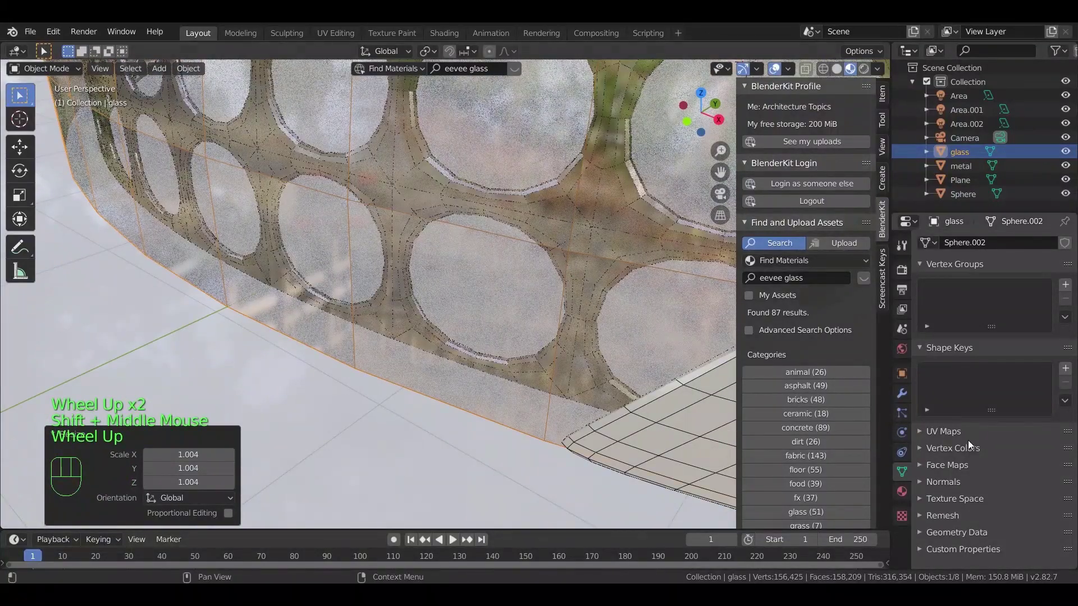
{"action": "left_click", "coordinate": [908, 492]}
{"action": "left_click_drag", "start_coordinate": [1019, 415], "coordinate": [550, 334]}
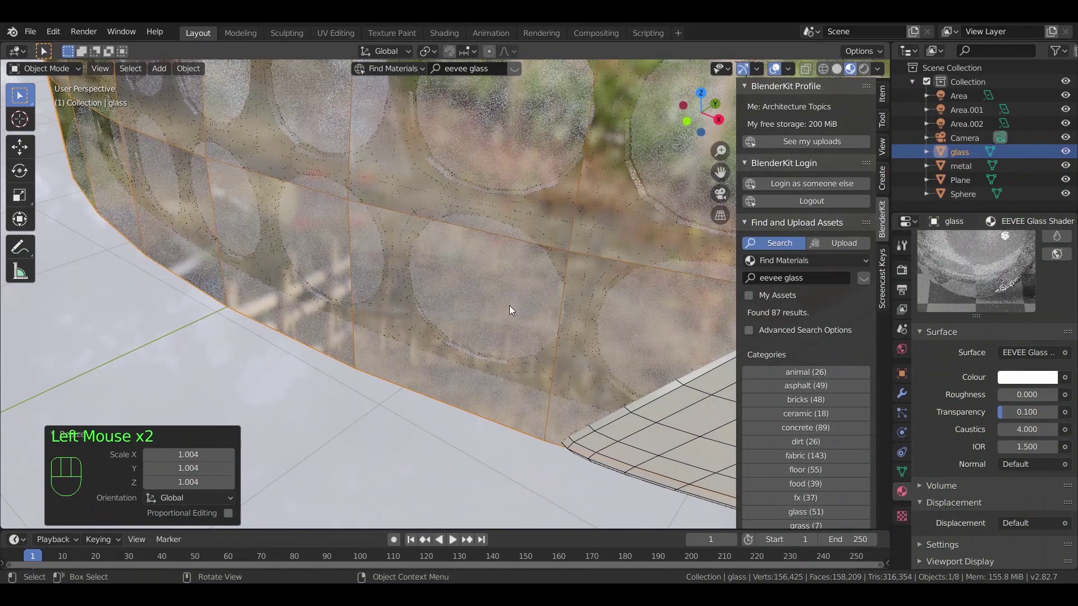
Return to the camera view and switch Viewport Shading to Rendered
{"action": "key", "text": "KP_0"}
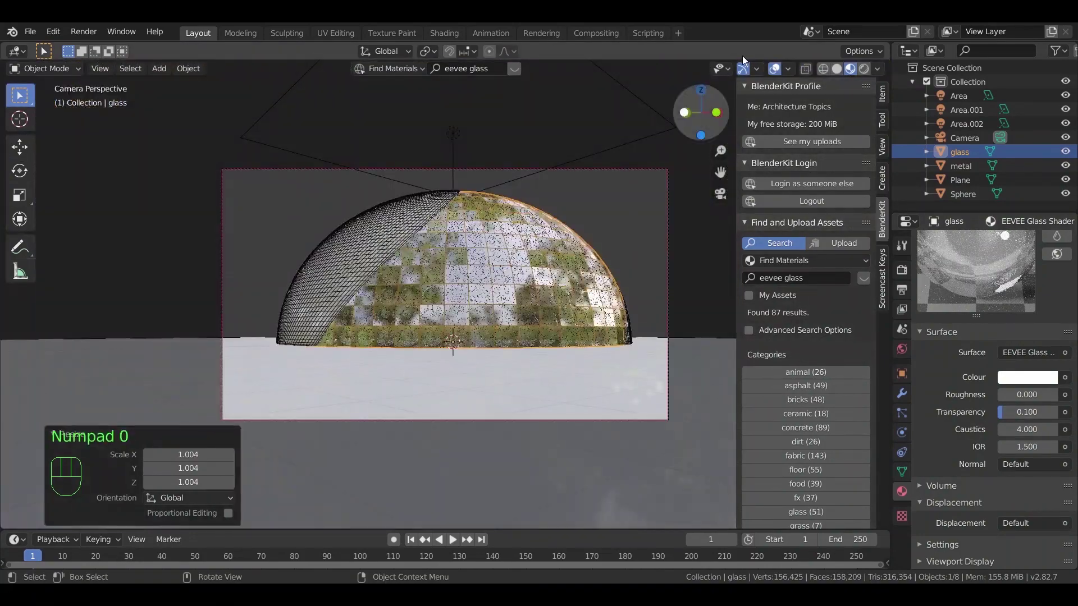
{"action": "left_click_drag", "start_coordinate": [786, 71], "coordinate": [828, 72]}
{"action": "left_click", "coordinate": [864, 74]}
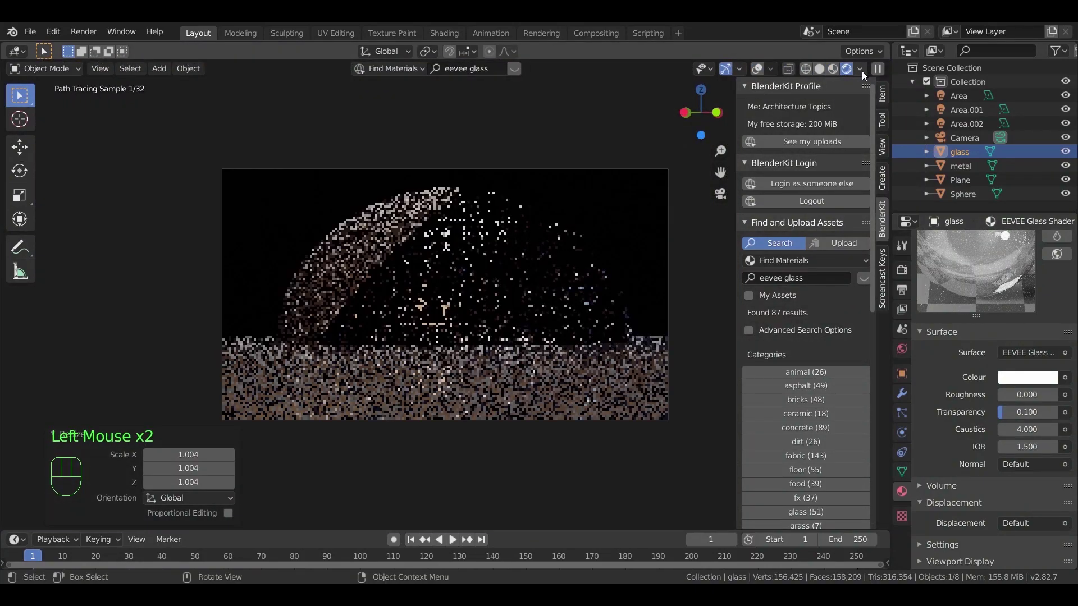